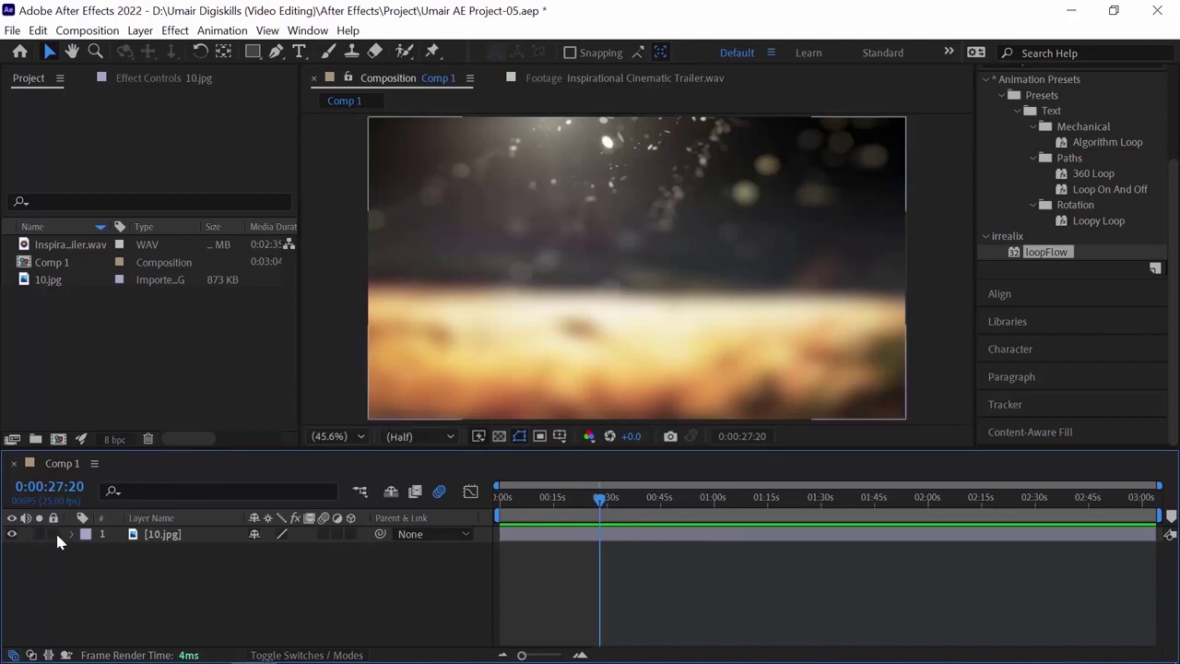
- Lock the 10.jpg background image layer in the timeline
click(61, 540)
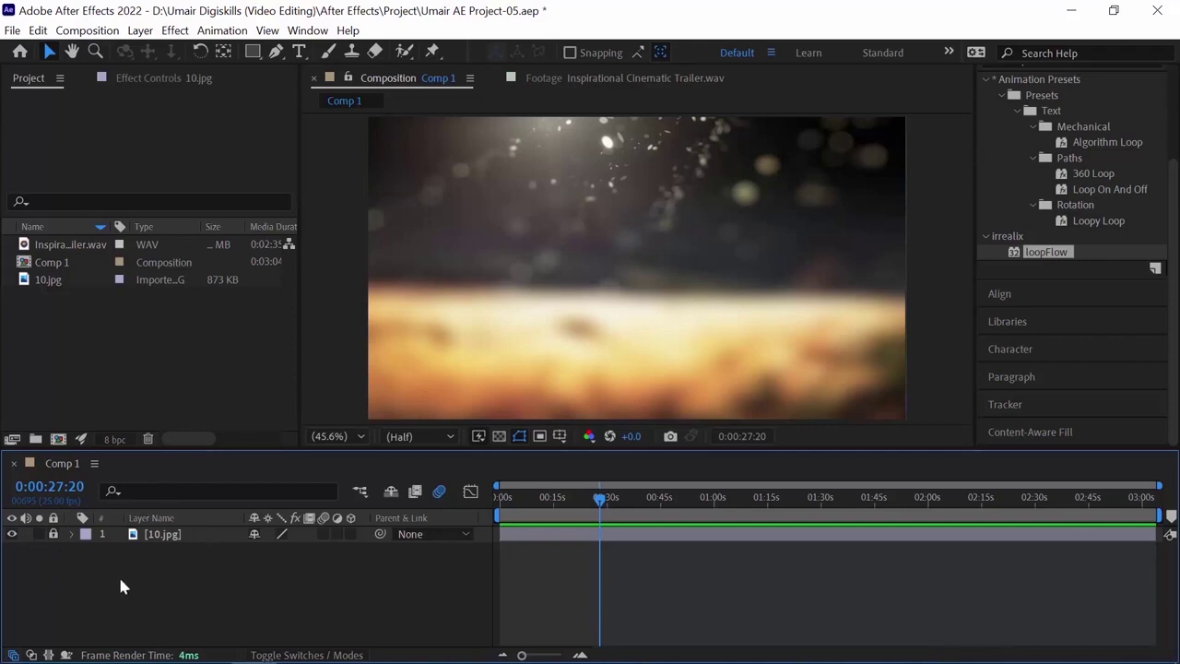
- Create a full-frame solid layer named Audio Spectrum above the background image
right_click(128, 581)
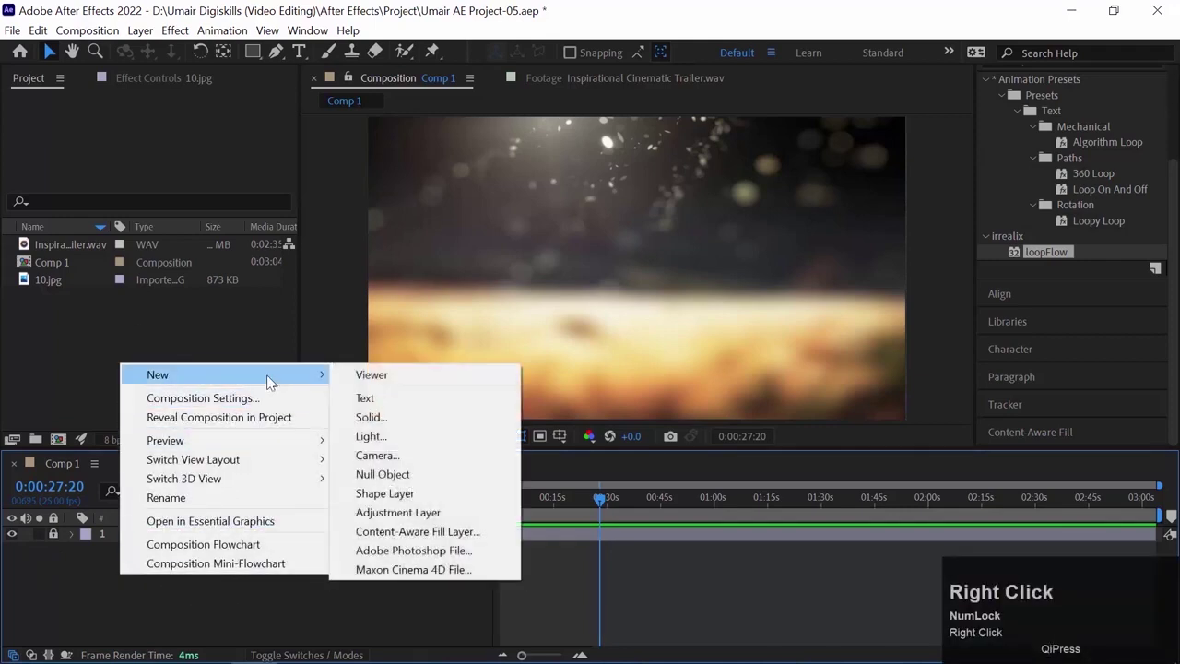
click(432, 424)
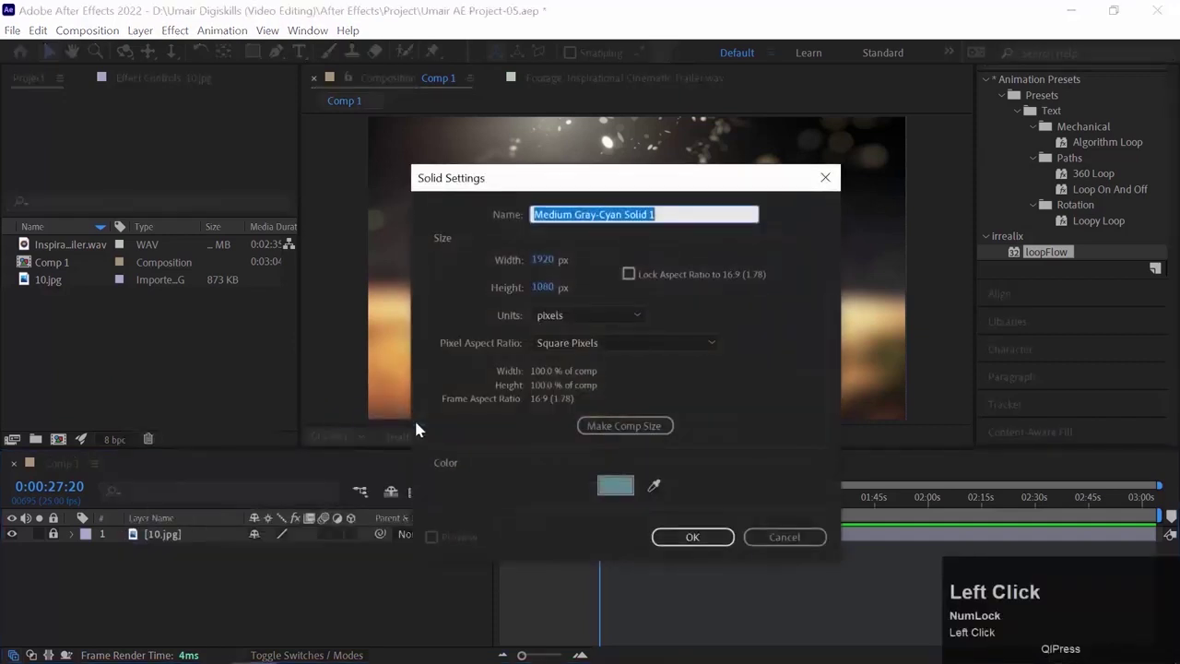
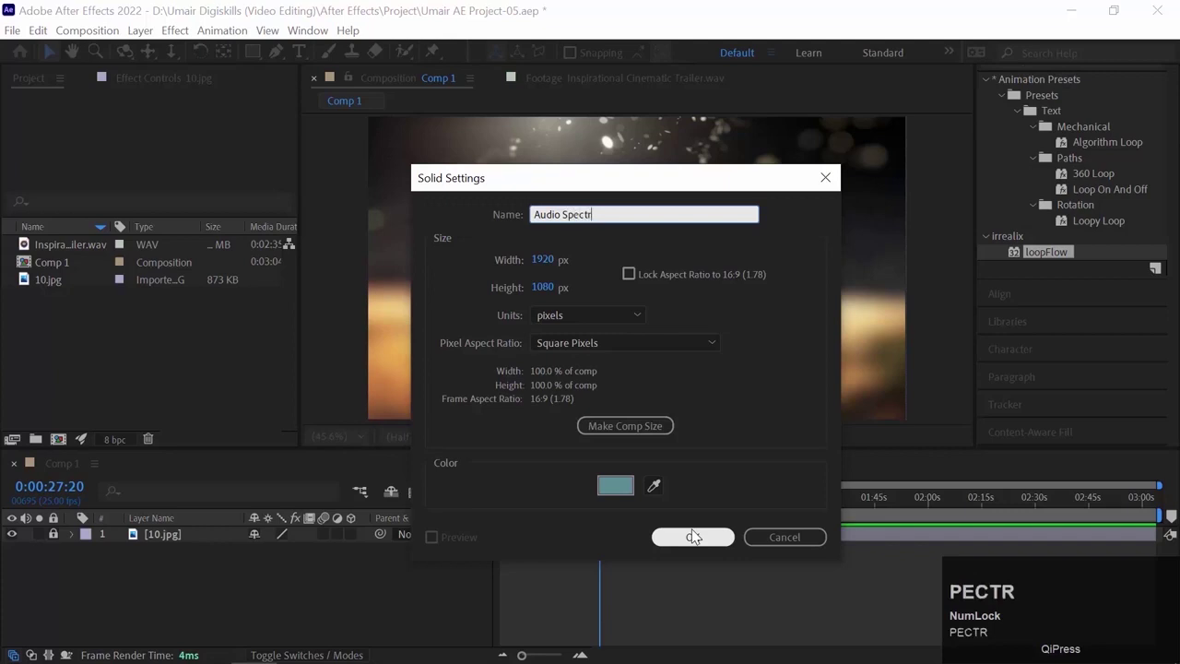
text(m)
key(Return)
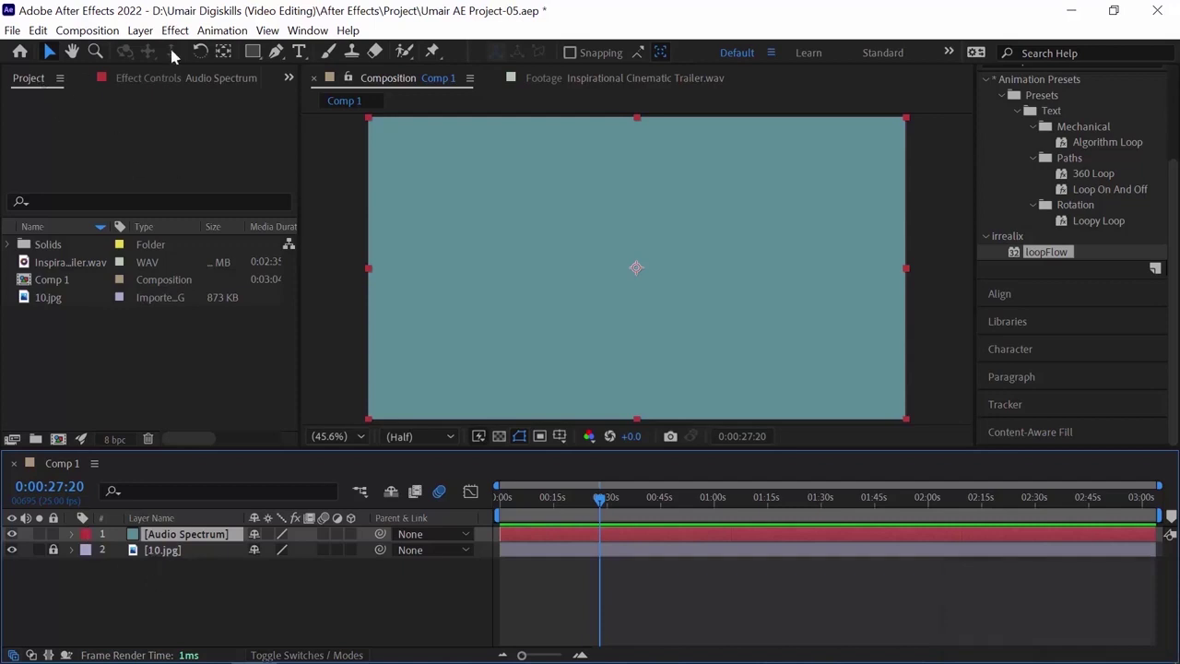
- Apply the Audio Spectrum effect to the solid and show its Effect Controls
click(179, 38)
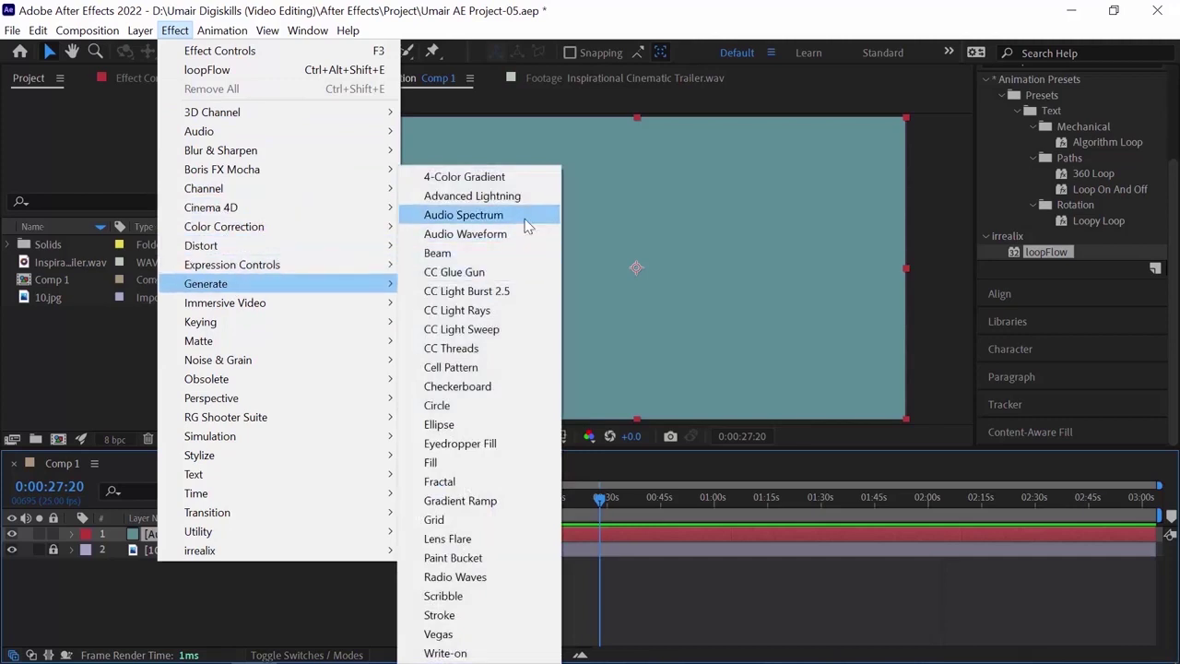
click(534, 222)
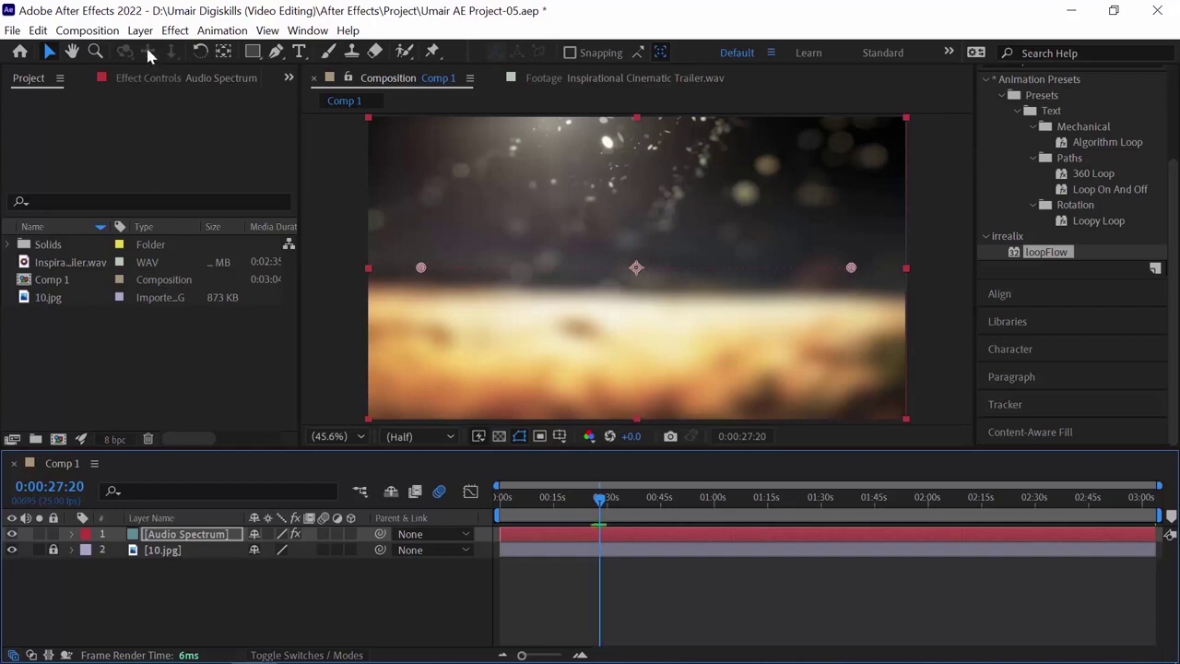
click(205, 82)
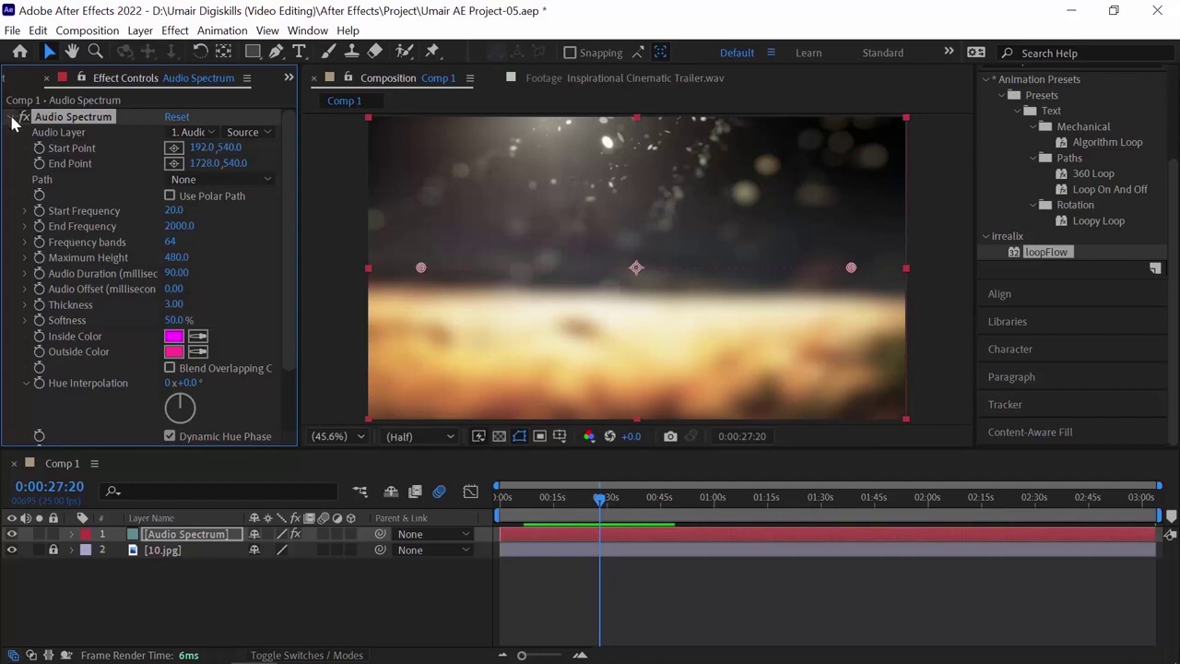
- Add the Inspirational Cinematic Trailer.wav track to the composition and return to Effect Controls
click(19, 83)
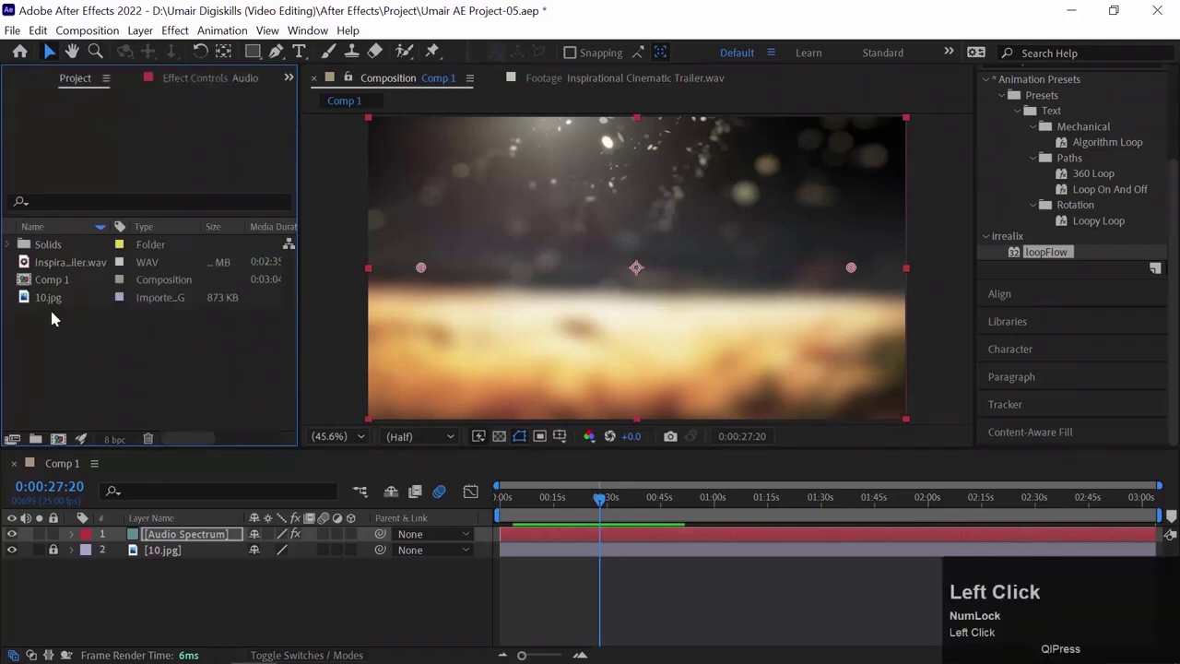
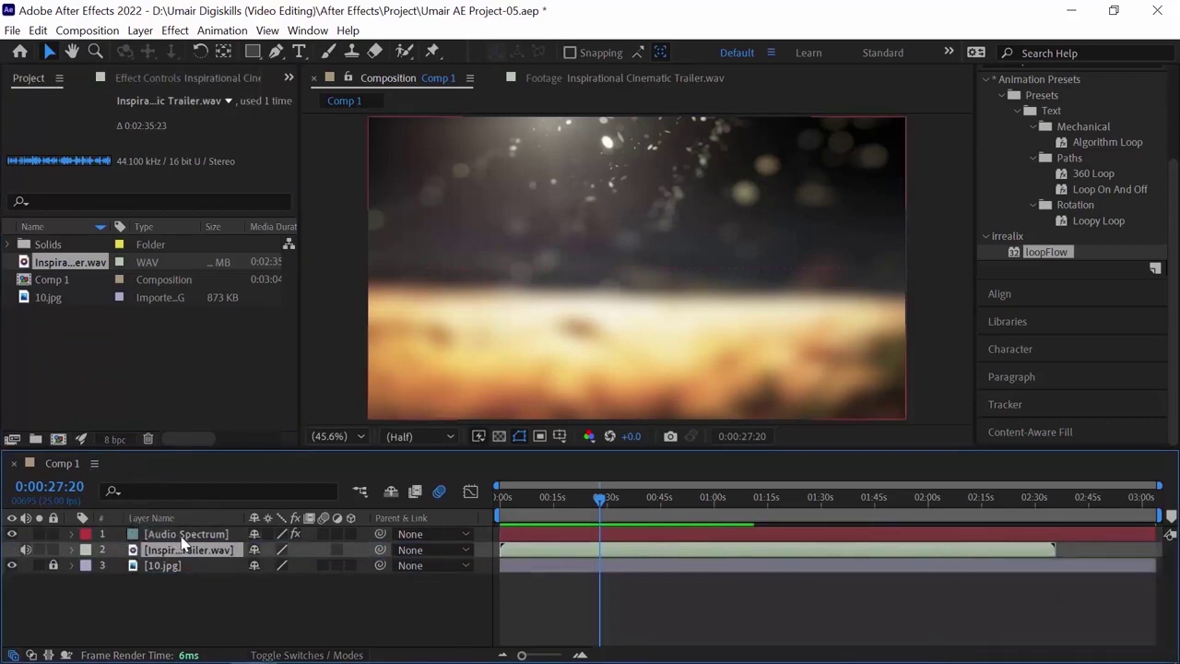
click(184, 545)
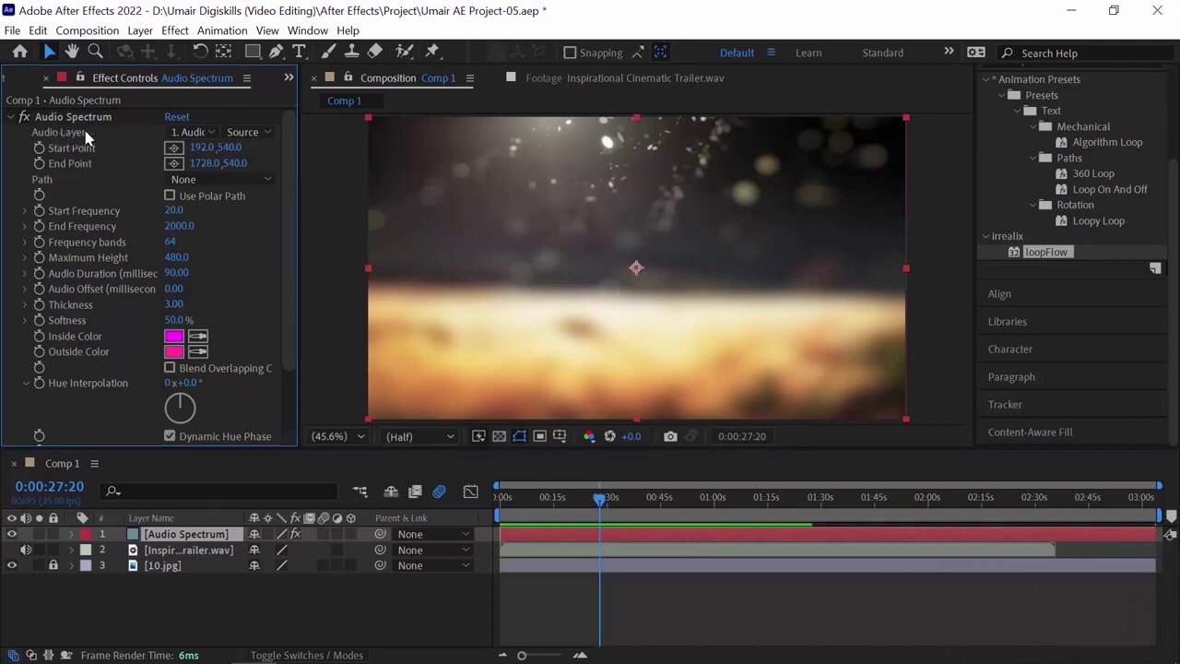
- Set the effect's Audio Layer to the Inspirational Cinematic Trailer.wav music track
click(216, 138)
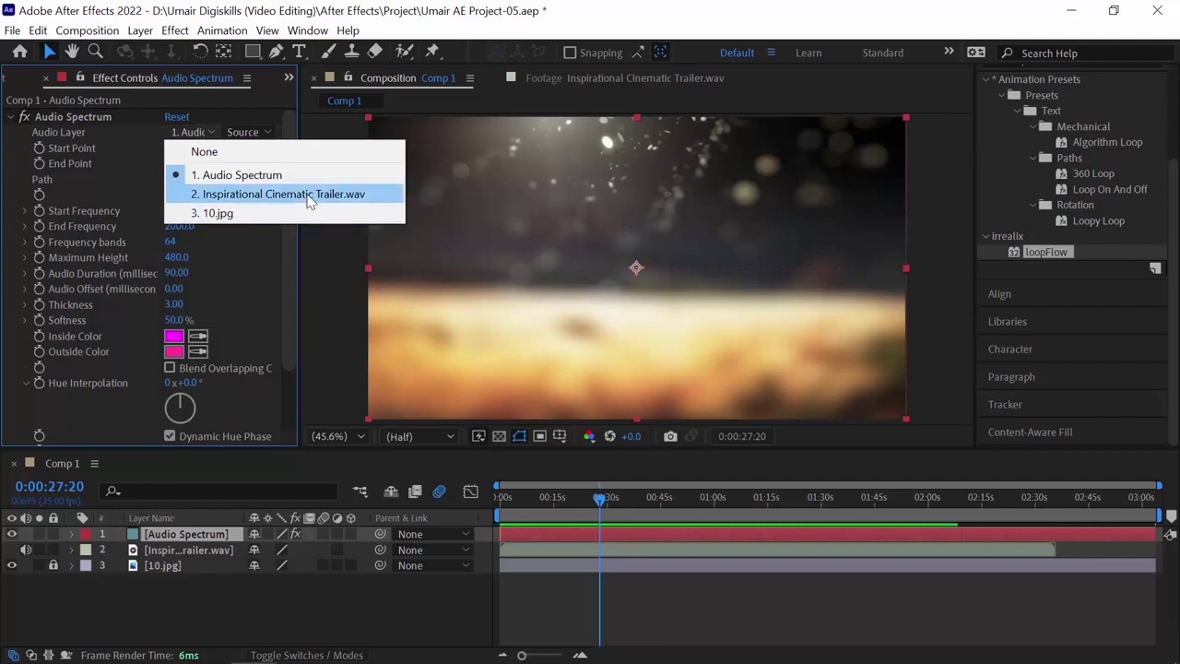
click(316, 198)
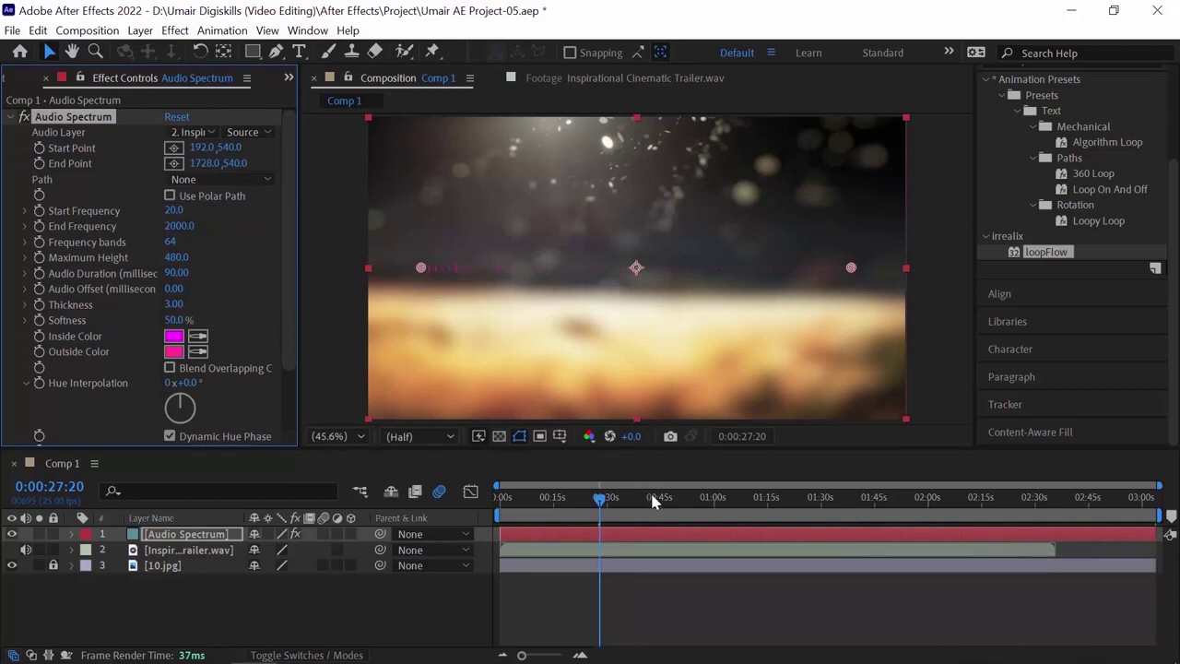
- Scrub to around 36 seconds and preview the spectrum bars reacting to the music
drag(625, 506, 189, 241)
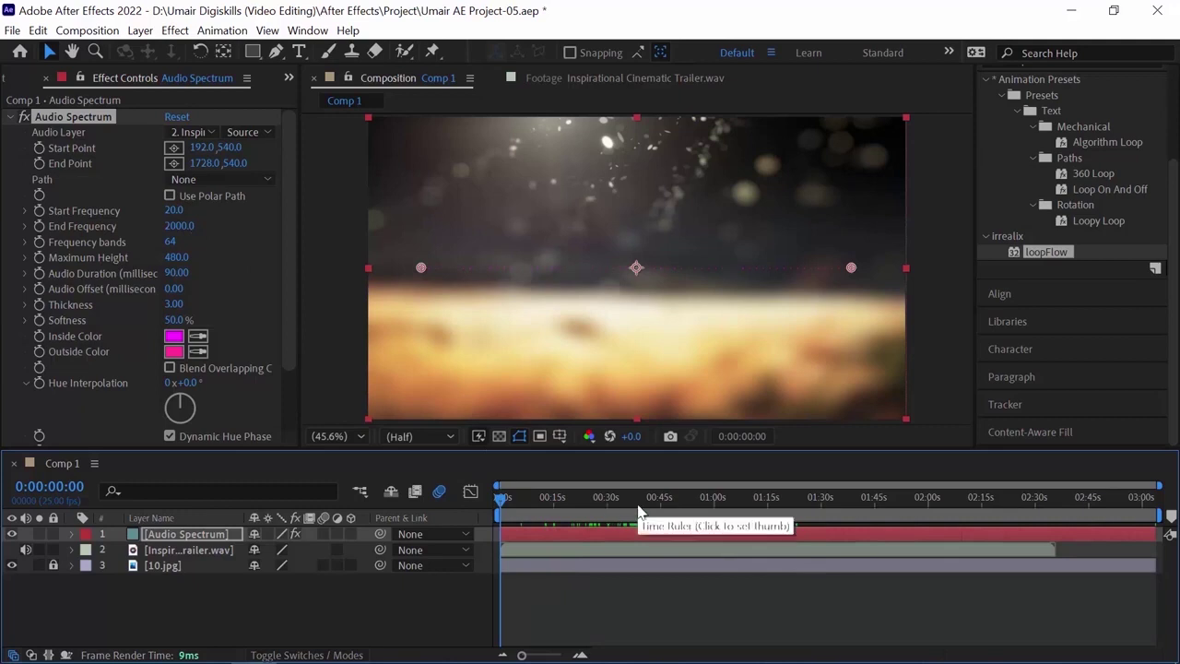
click(638, 510)
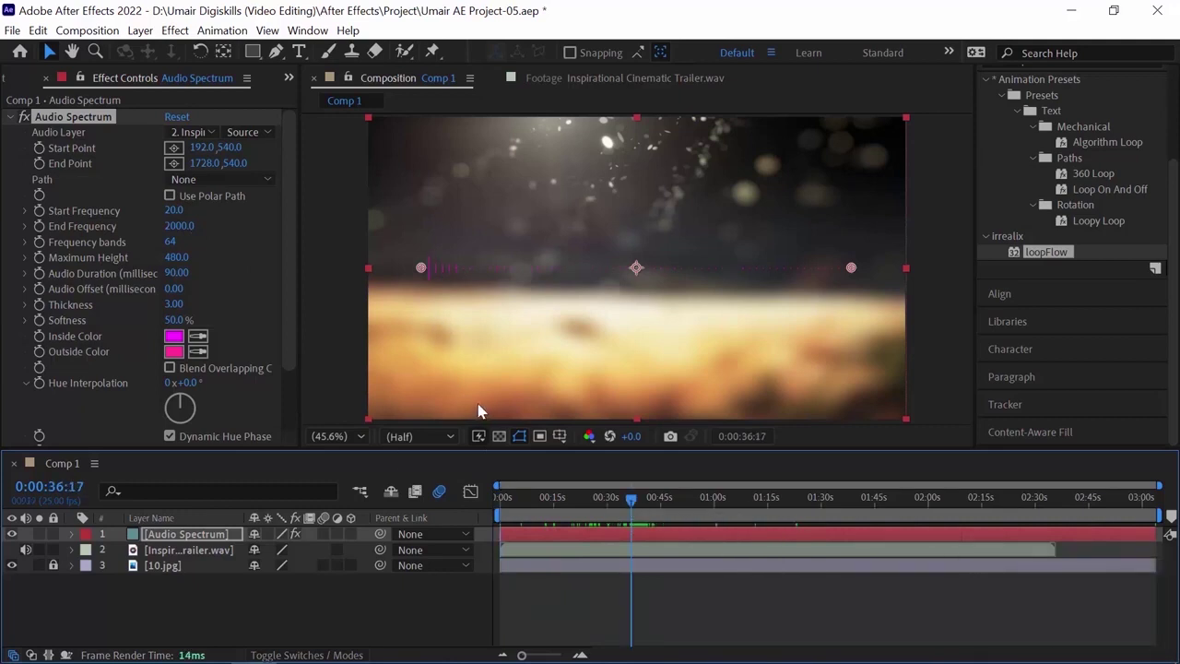
key(space)
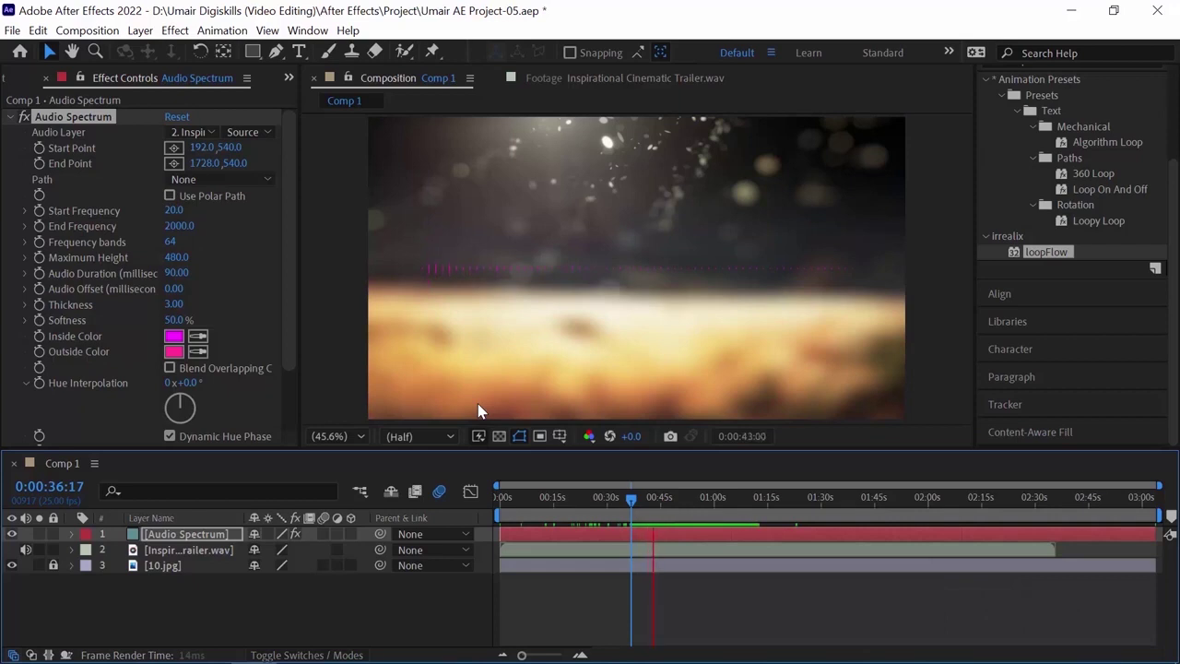
key(space)
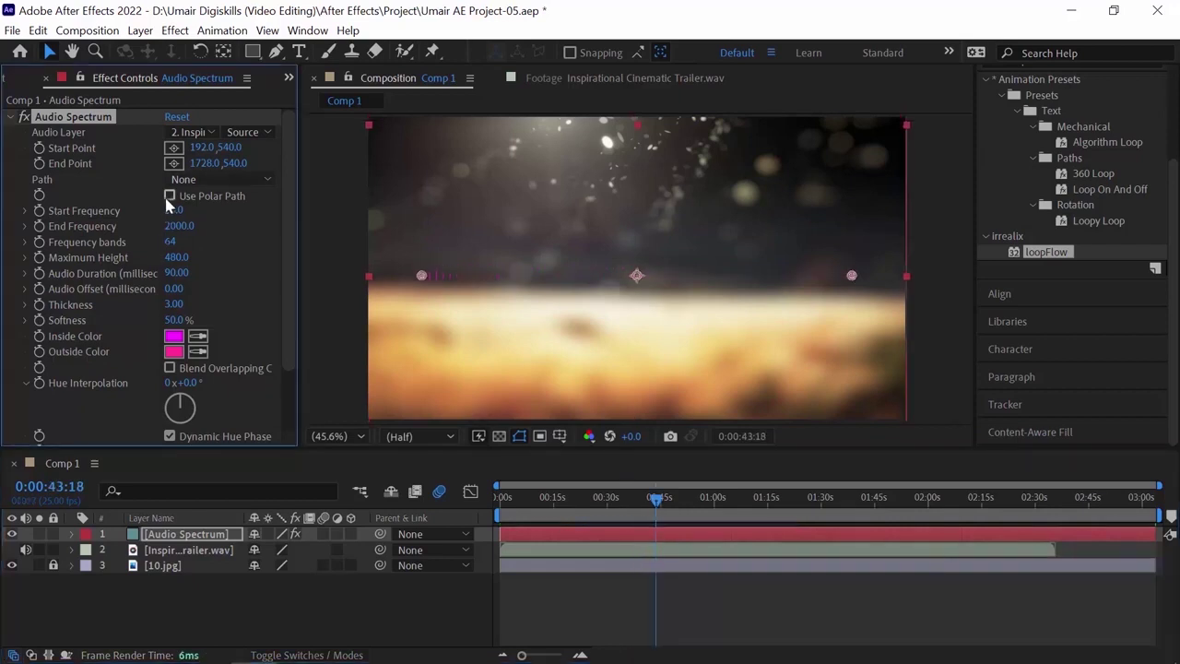
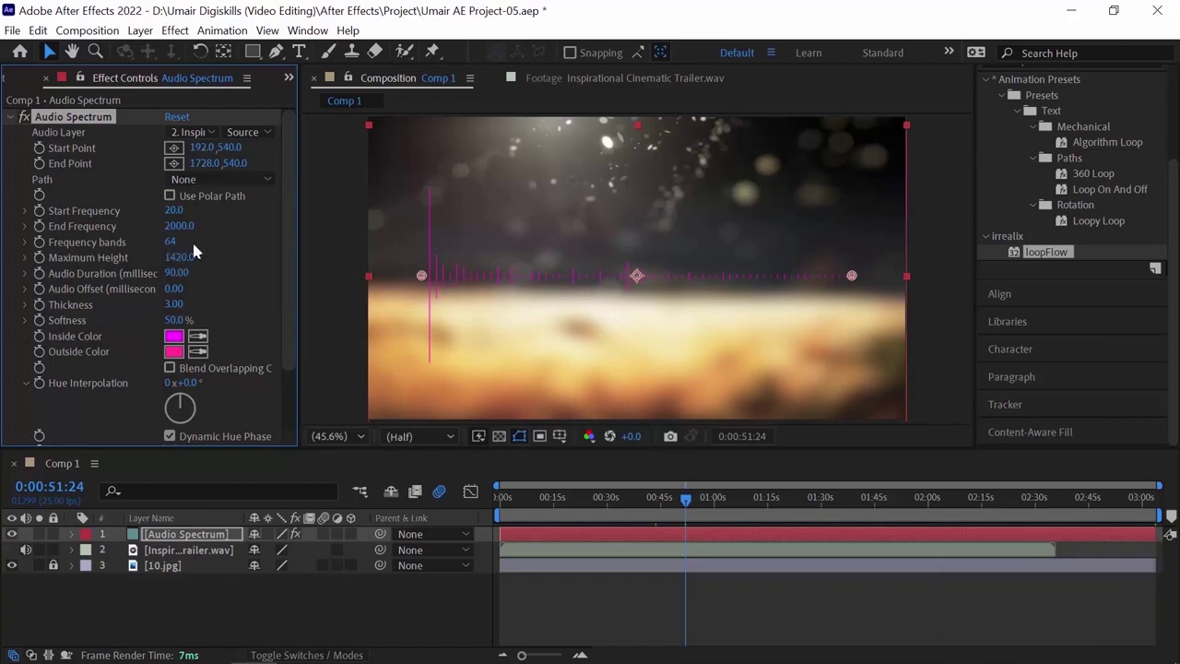
- Raise the spectrum's Frequency Bands to 93
drag(178, 245, 195, 242)
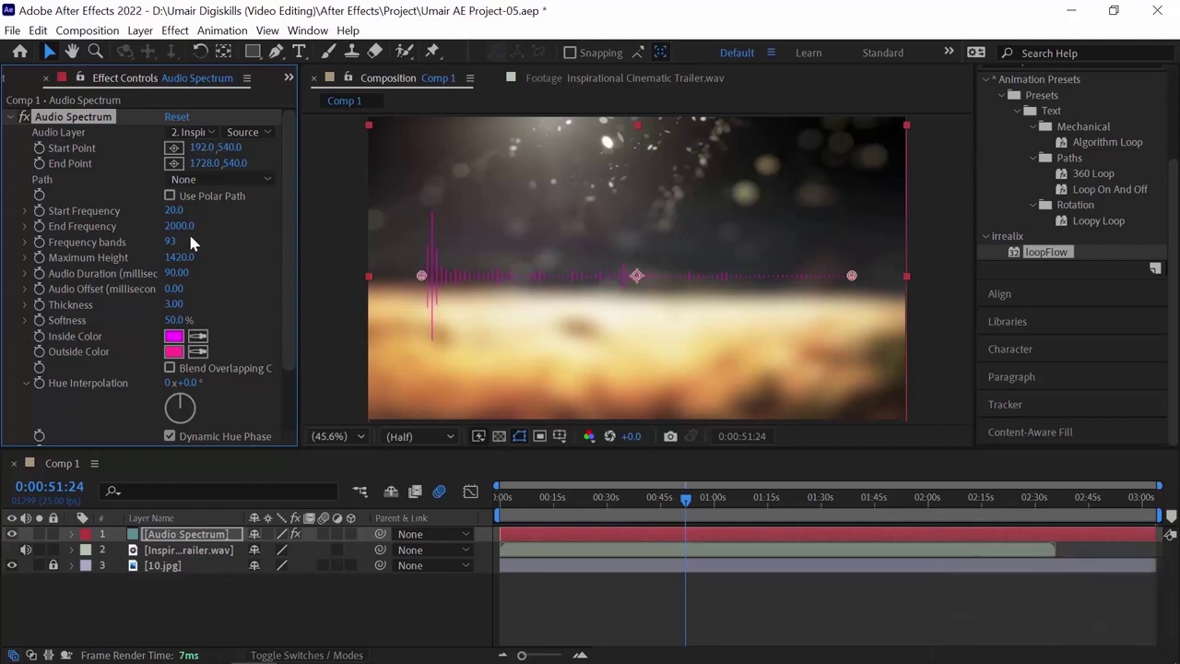
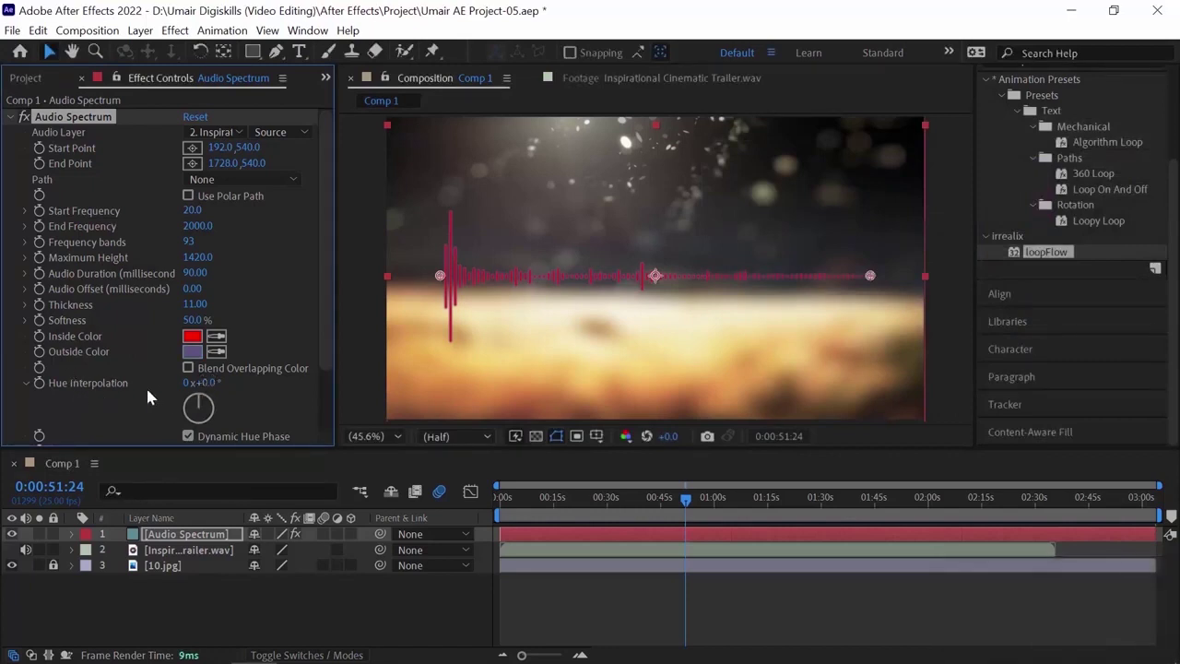
- Shift the Hue Interpolation so the bars shade from red through yellow to green
drag(215, 384, 582, 502)
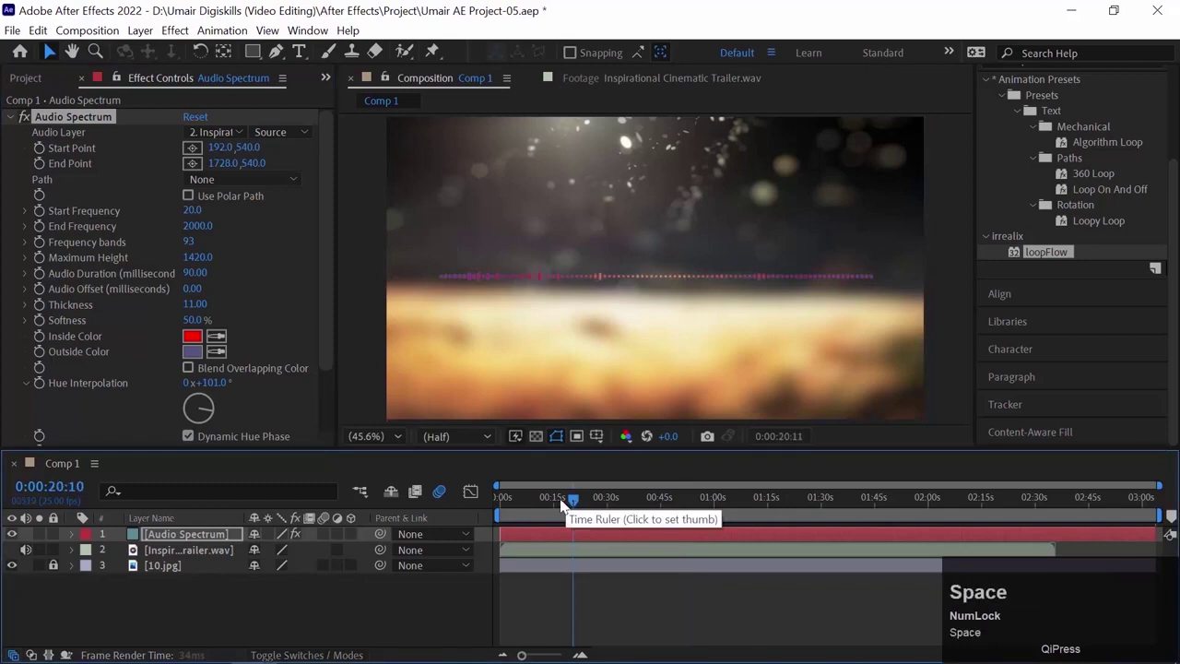
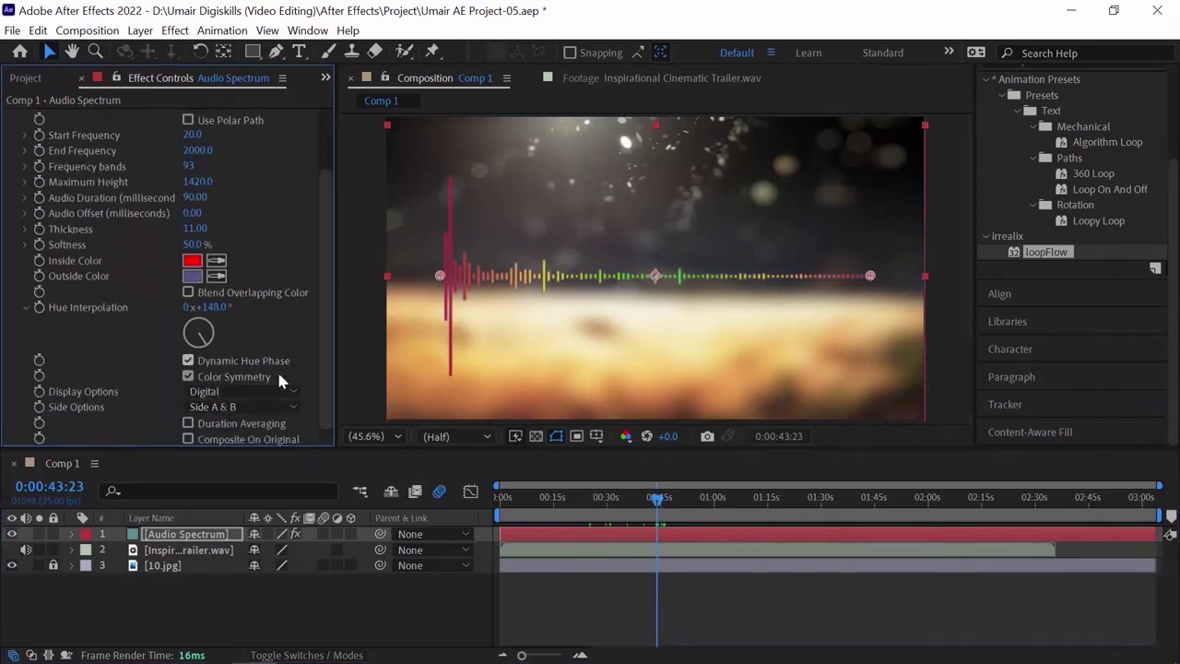
- Switch Display Options to Analog lines and preview the new style
click(299, 398)
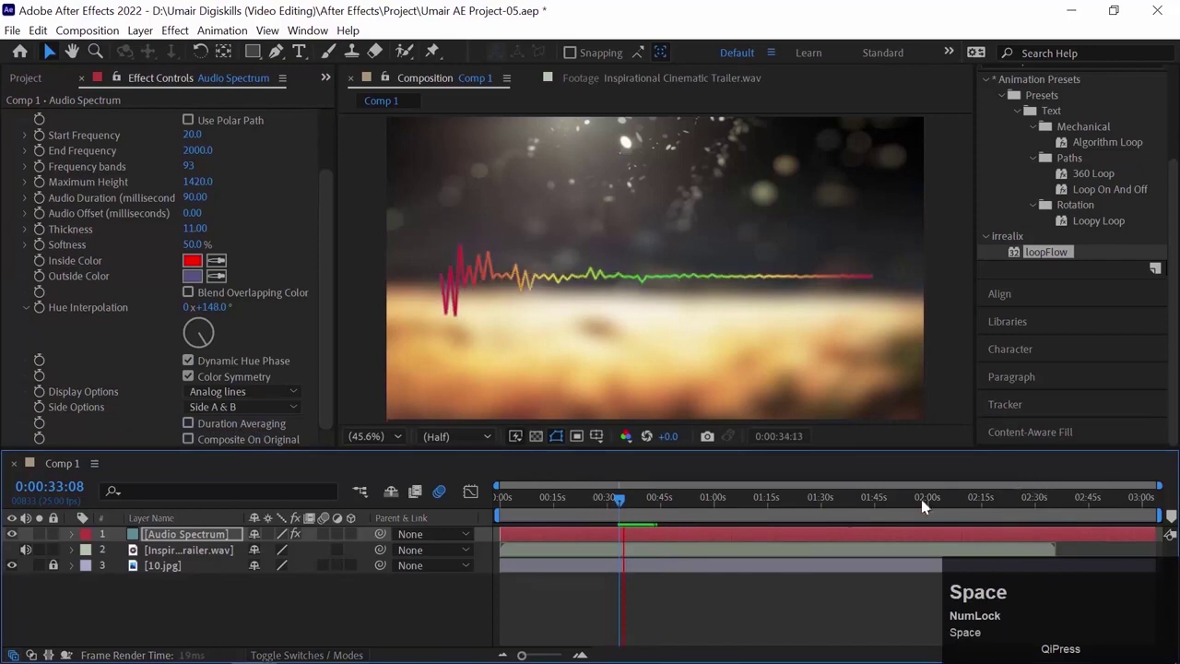
key(space)
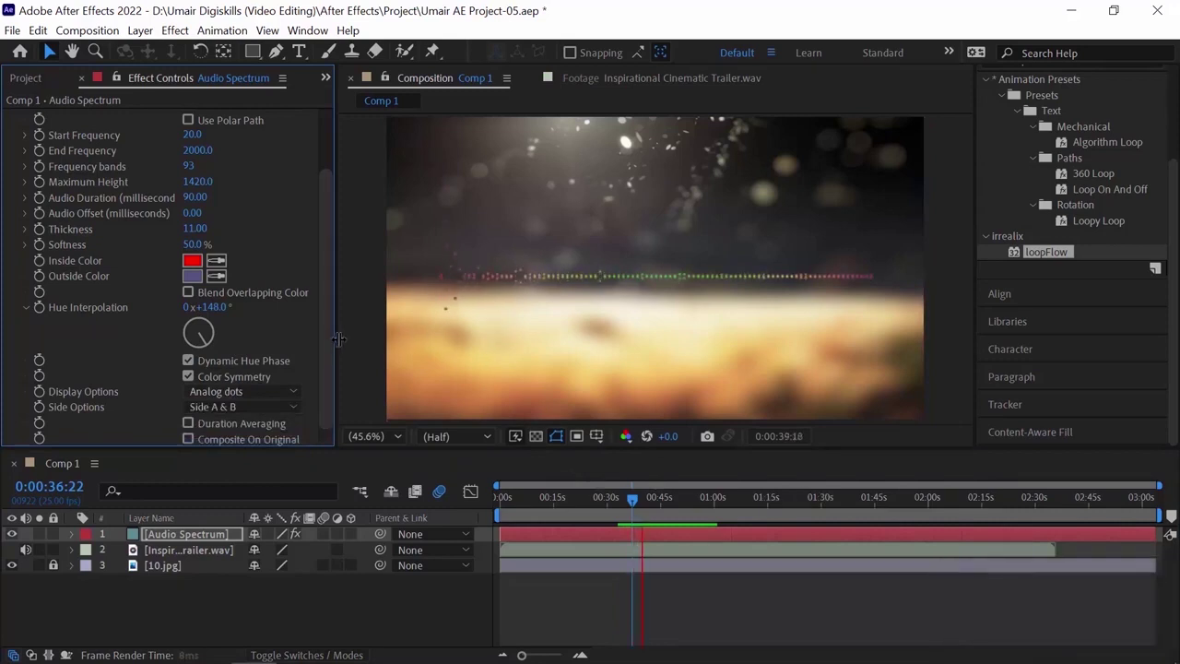
key(space)
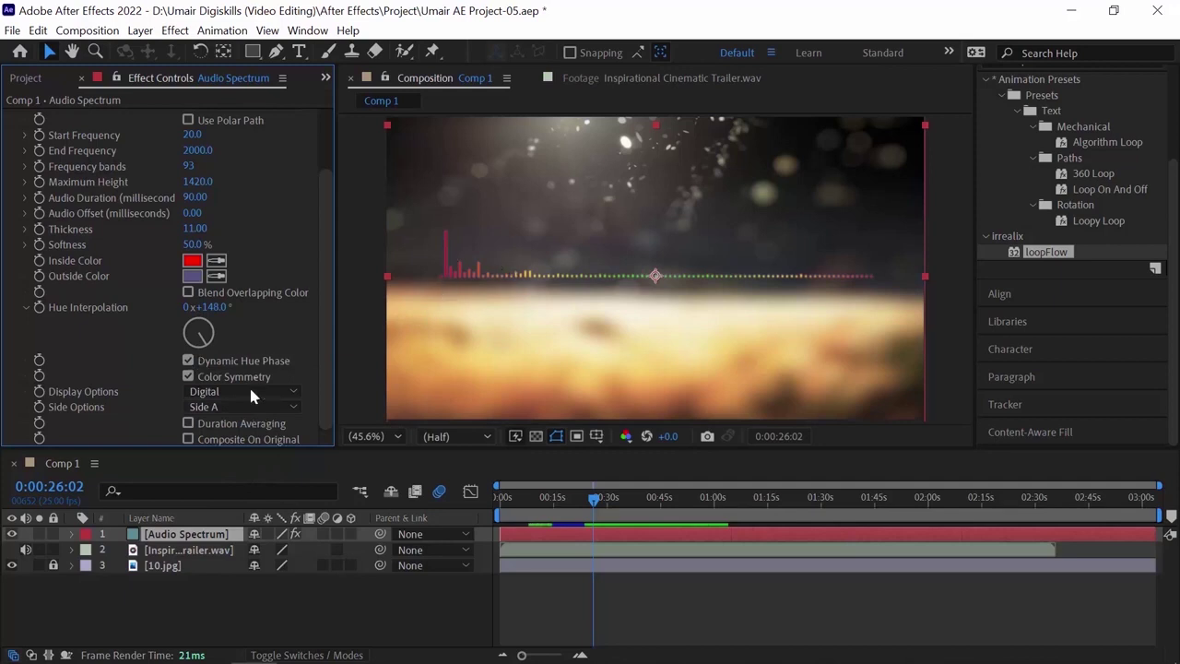
- Change End Frequency from 2000 to 200 and preview the smoother rolling wave
double_click(264, 415)
key(space)
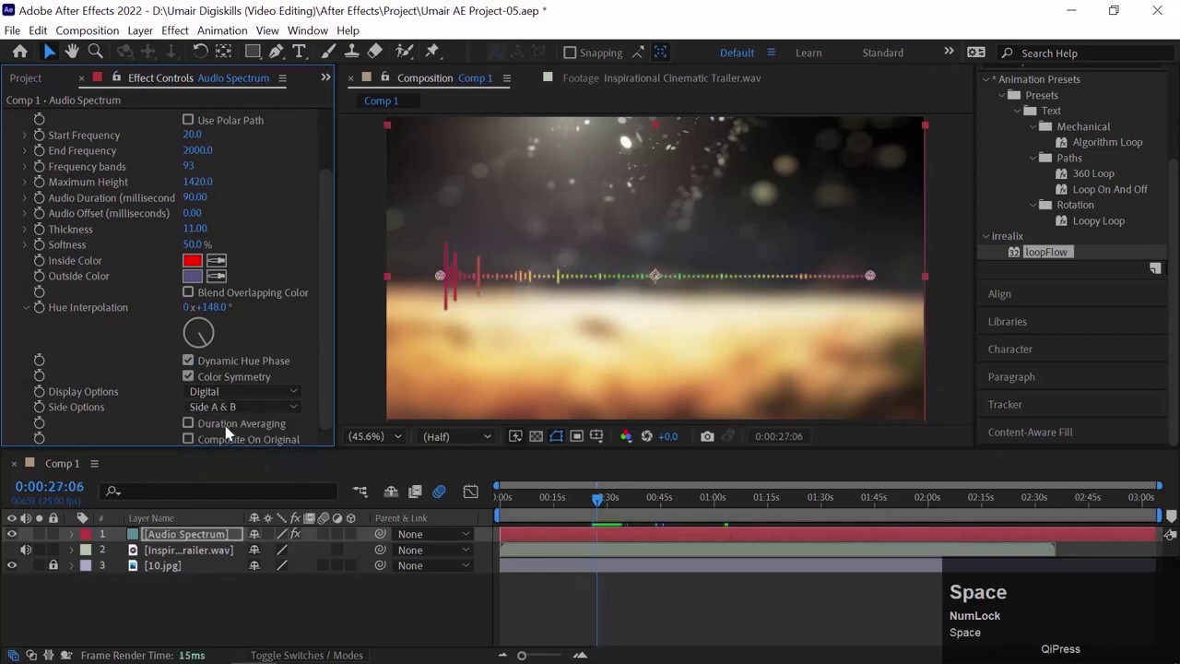
click(245, 410)
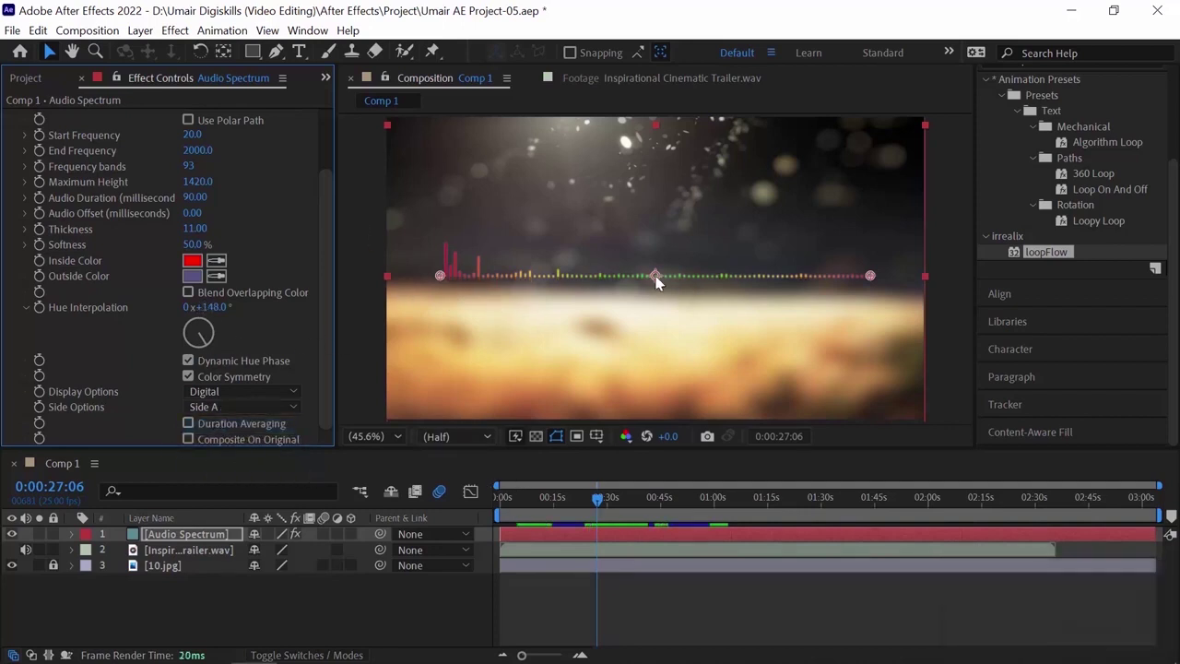
drag(661, 282, 763, 353)
key(space)
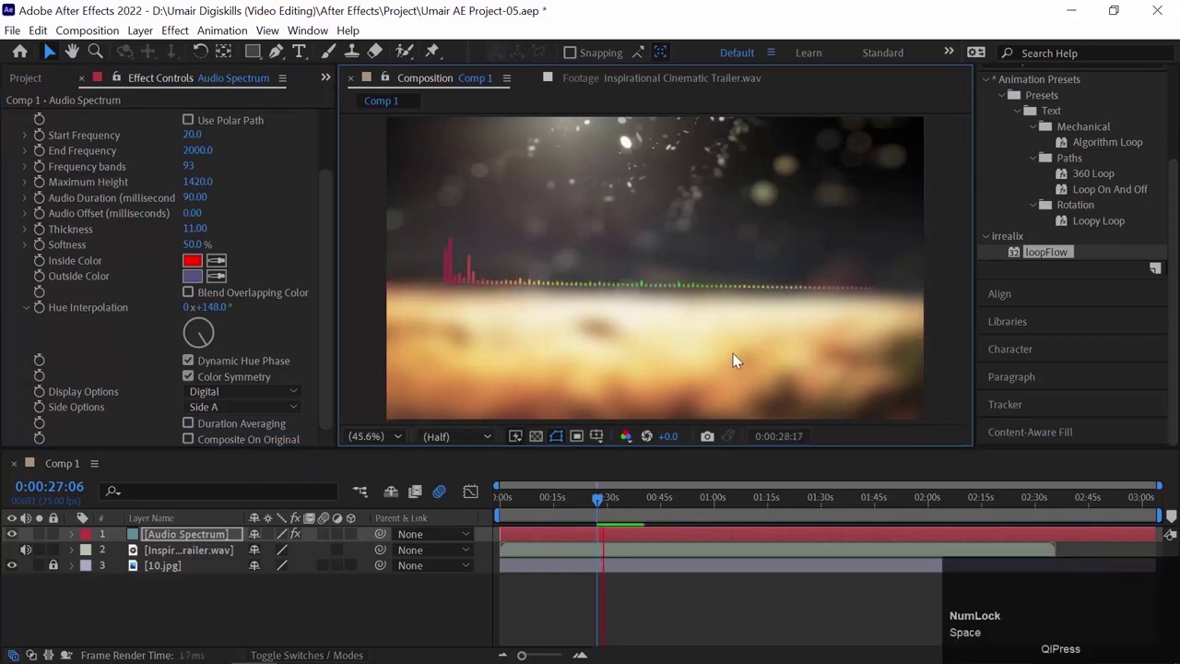
key(space)
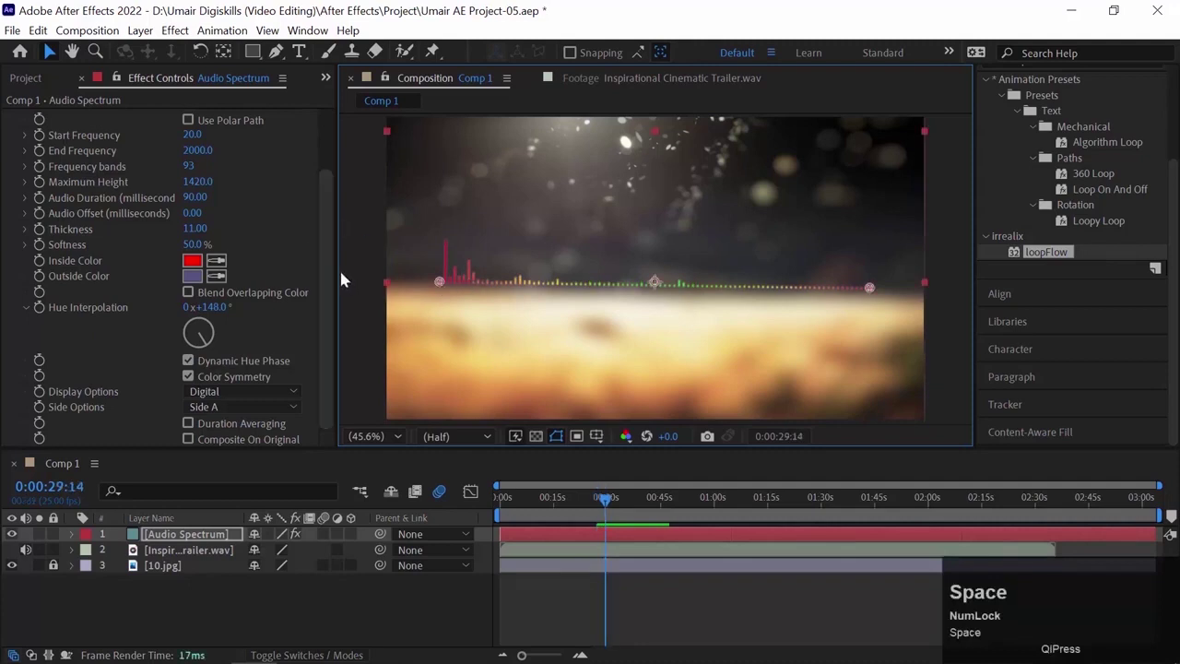
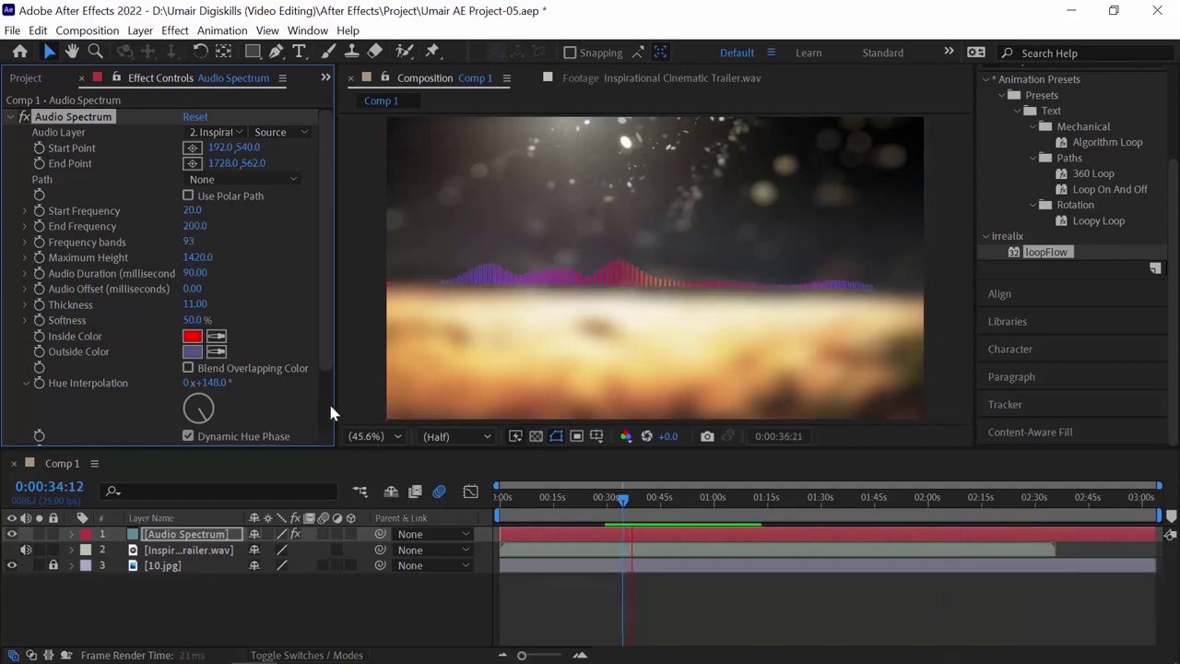
- Preview the smoother wave, then offer the Path list so the spectrum can follow Mask 1
key(space)
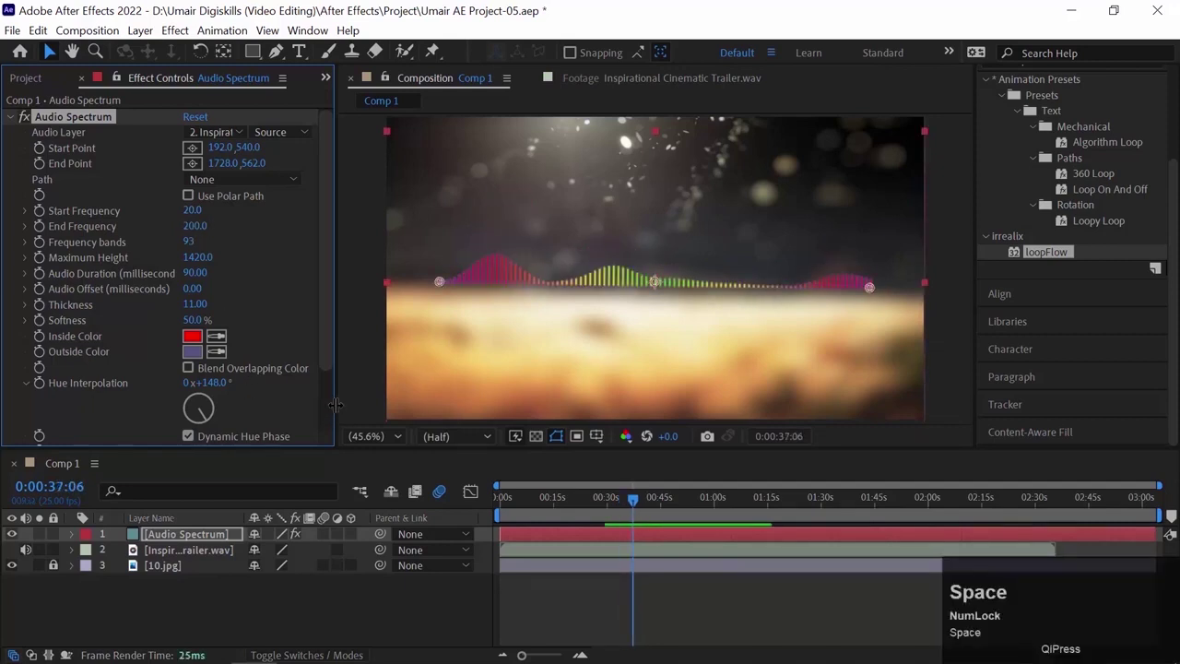
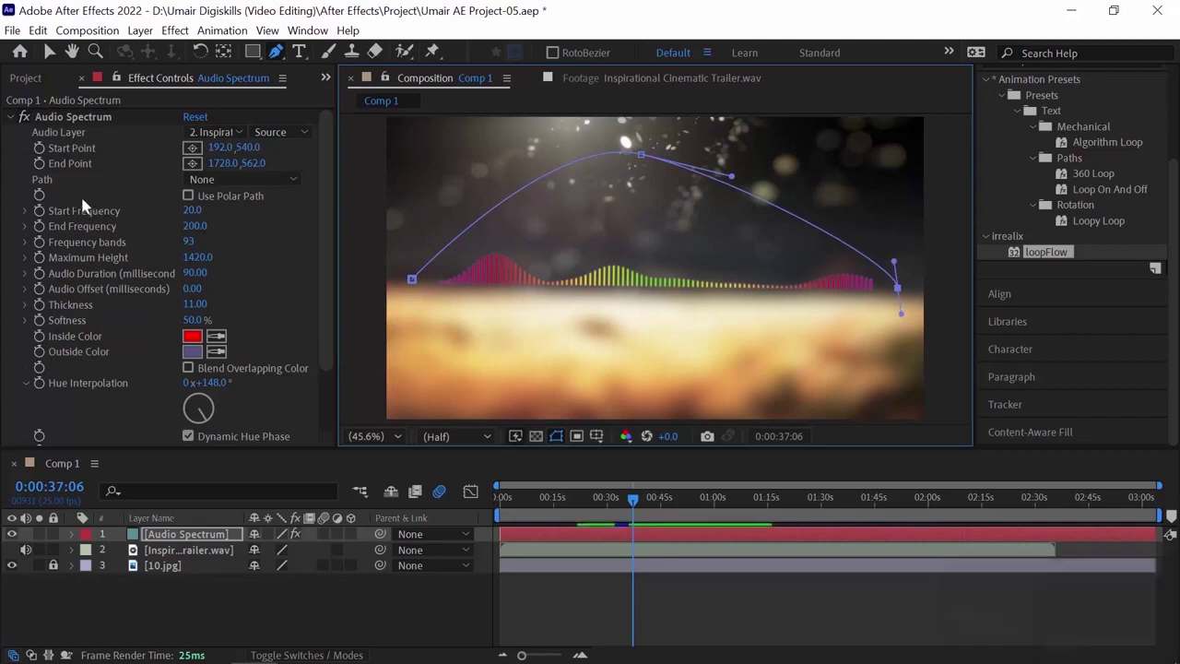
click(278, 184)
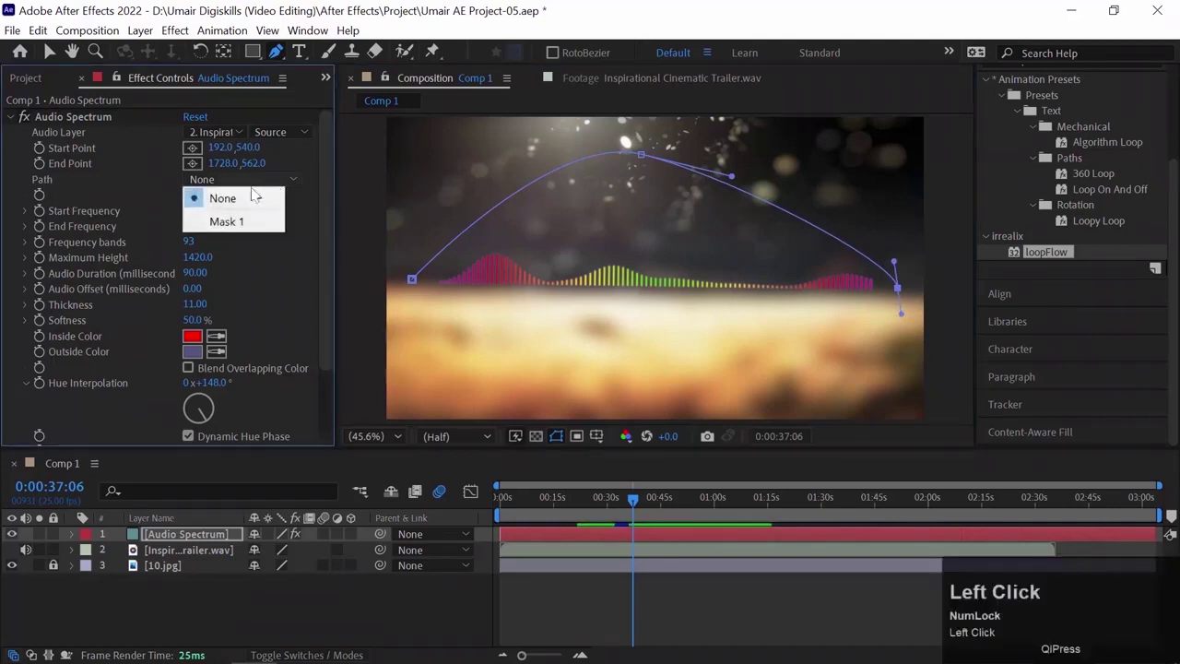
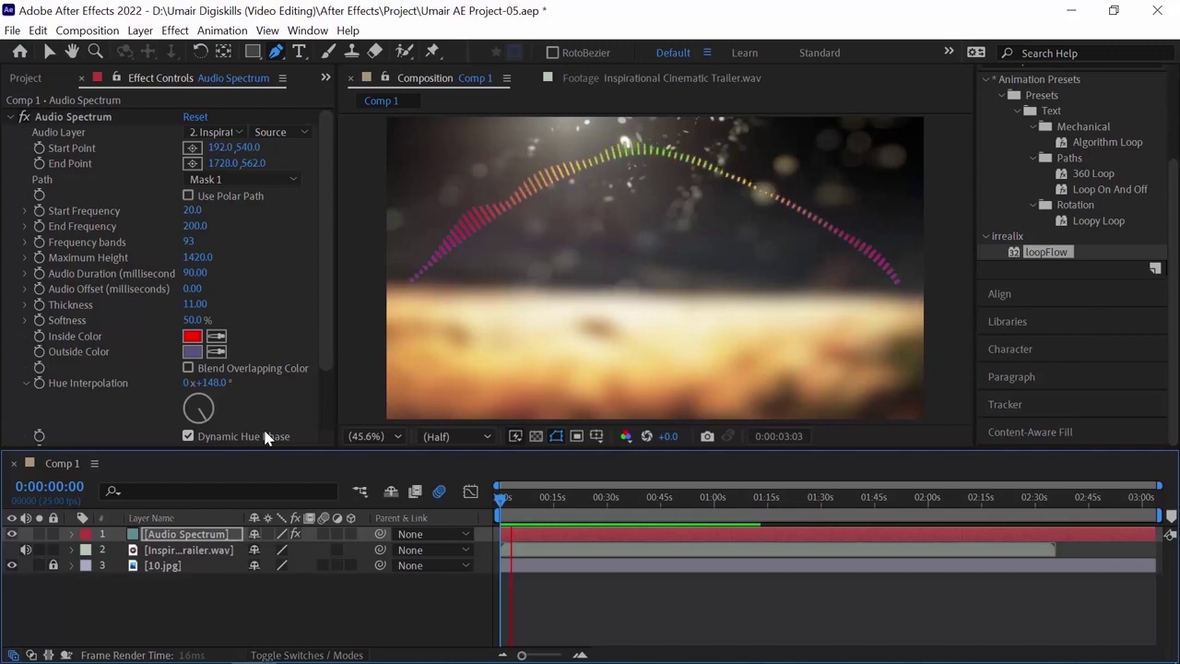
key(space)
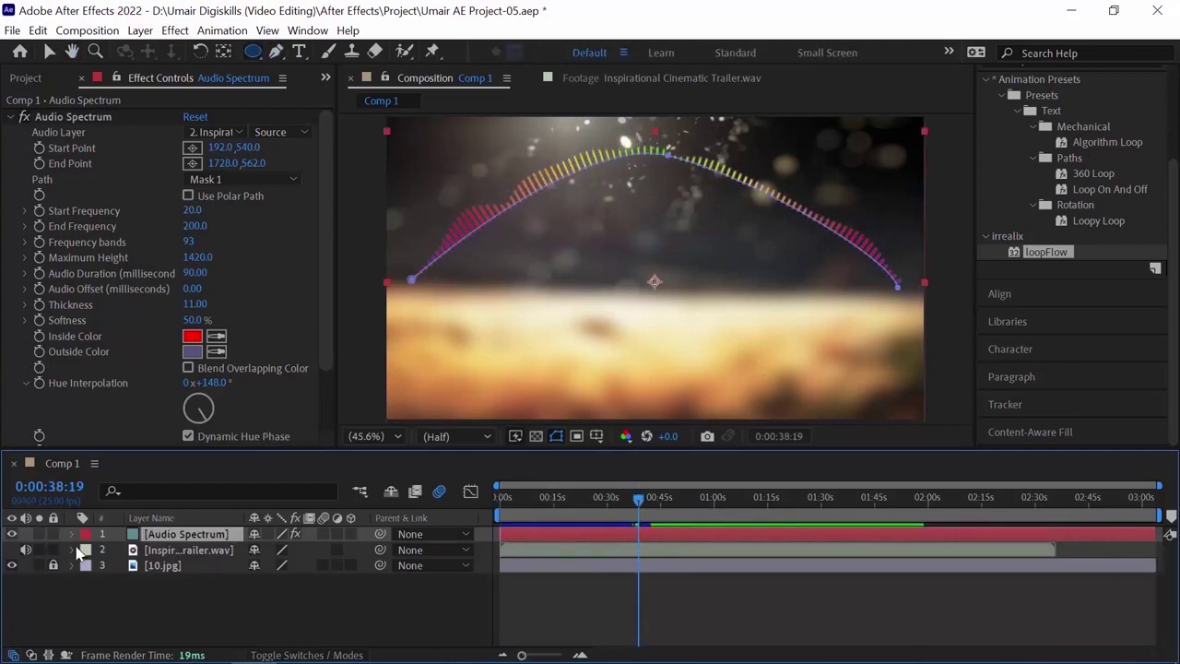
click(78, 556)
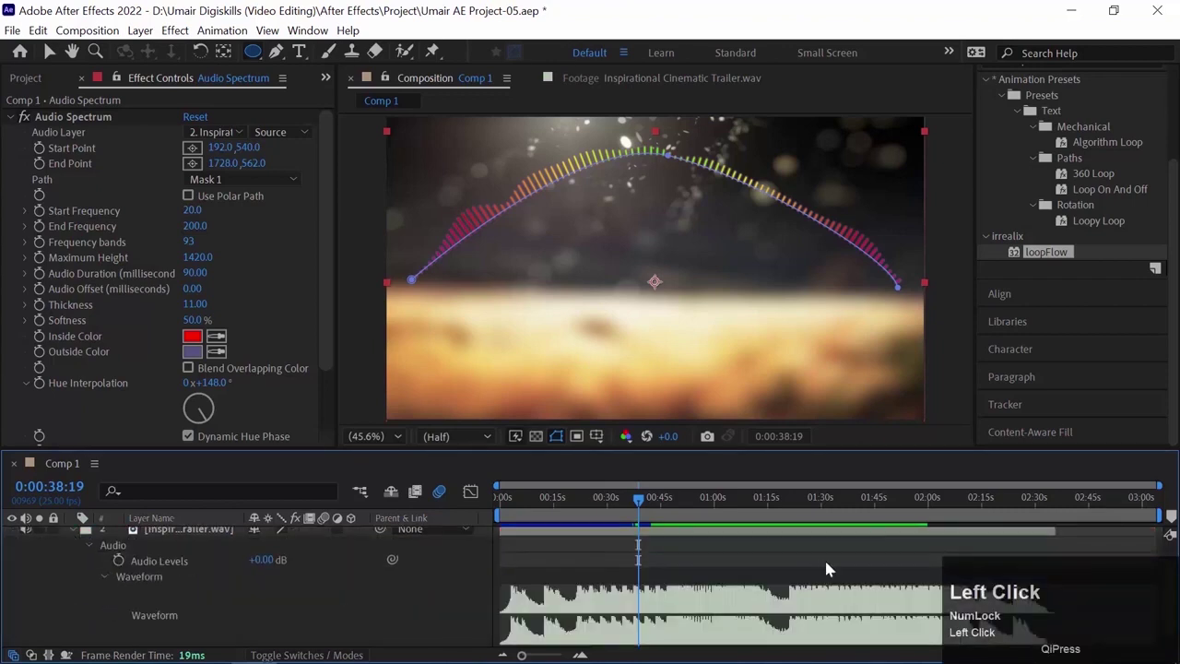
drag(1174, 563, 626, 509)
drag(449, 513, 506, 613)
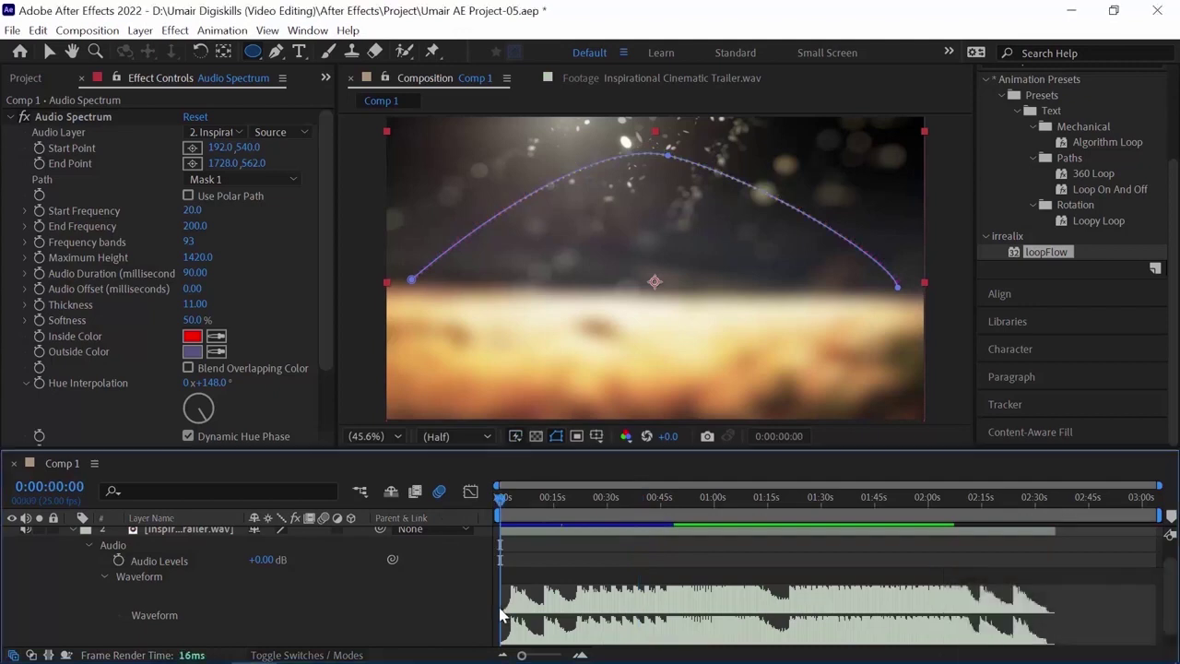
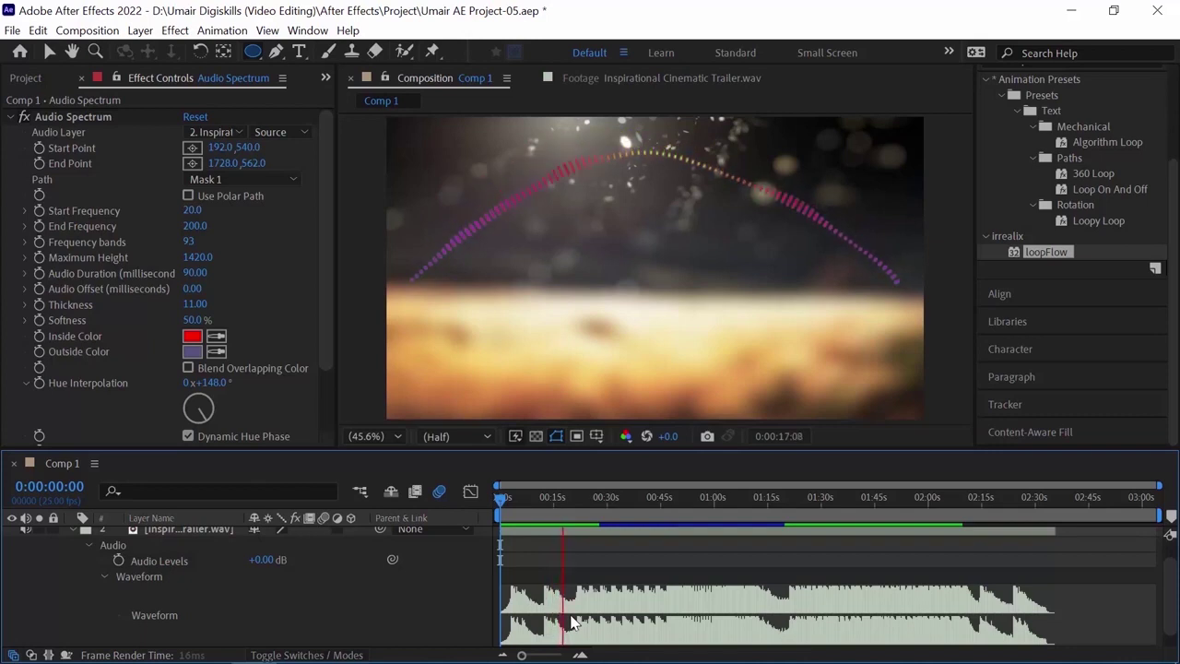
key(space)
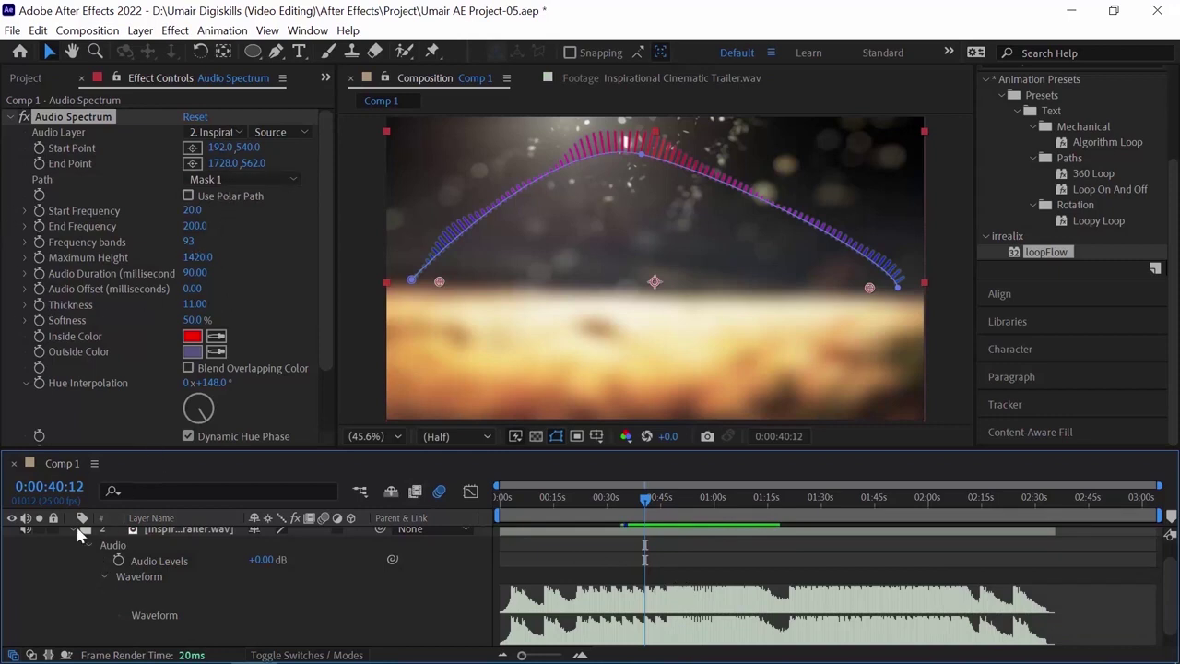
- Collapse the music waveform and undo a stray drag on the spectrum layer
click(78, 536)
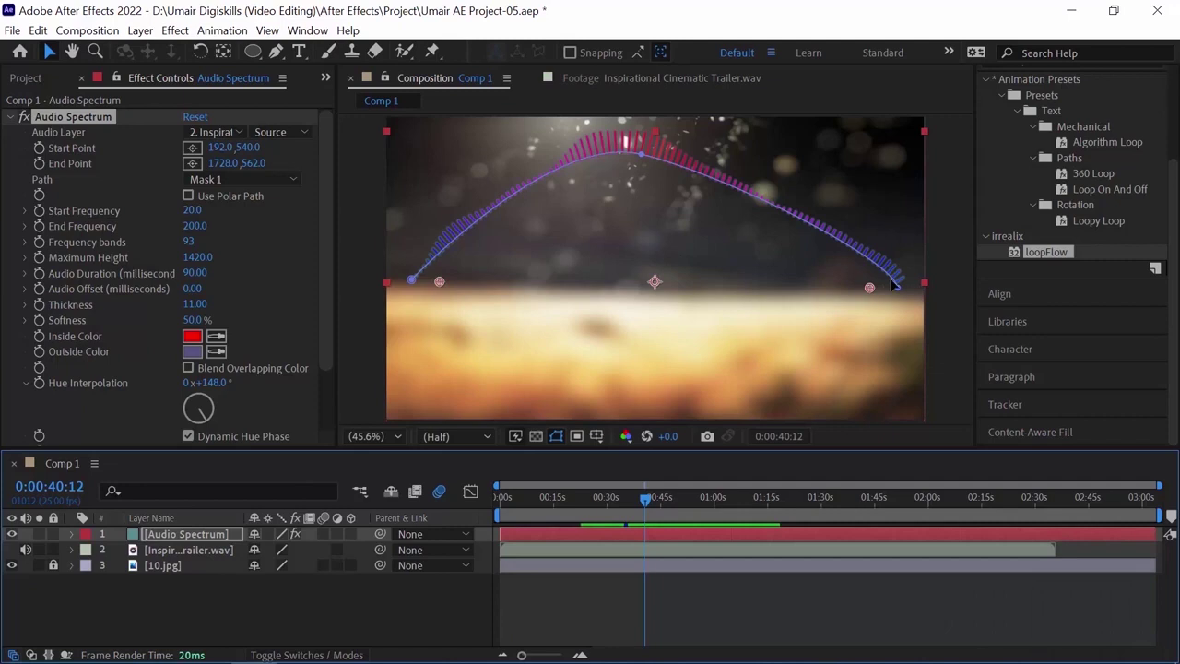
click(323, 163)
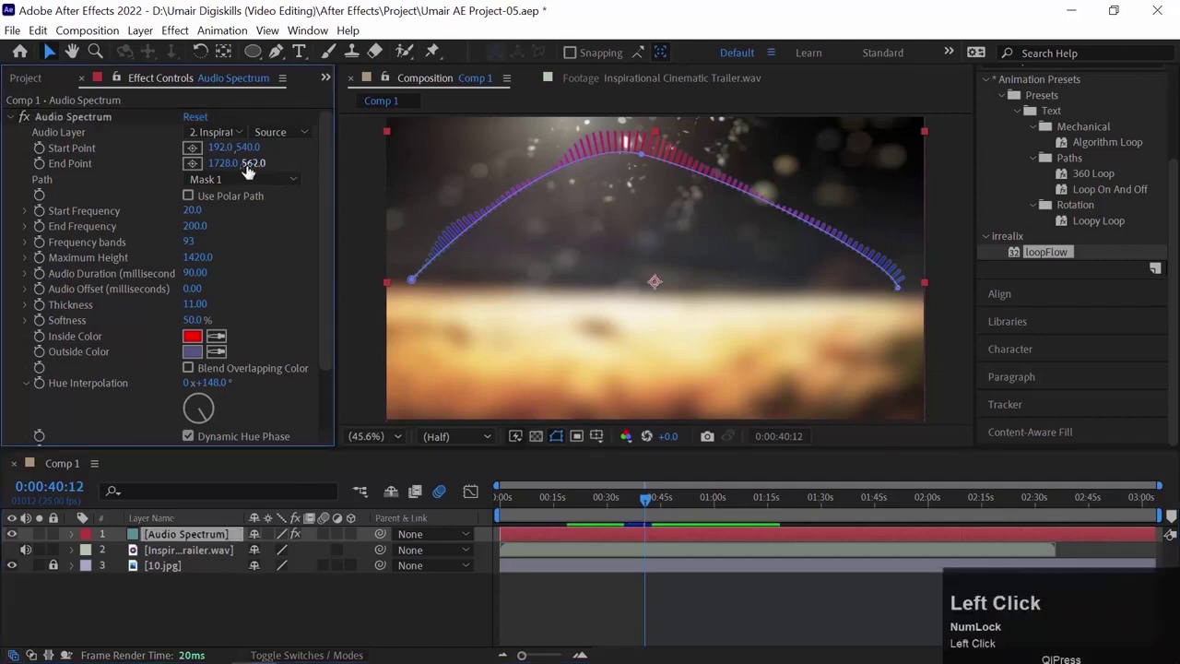
drag(236, 183, 367, 165)
key(ctrl+z)
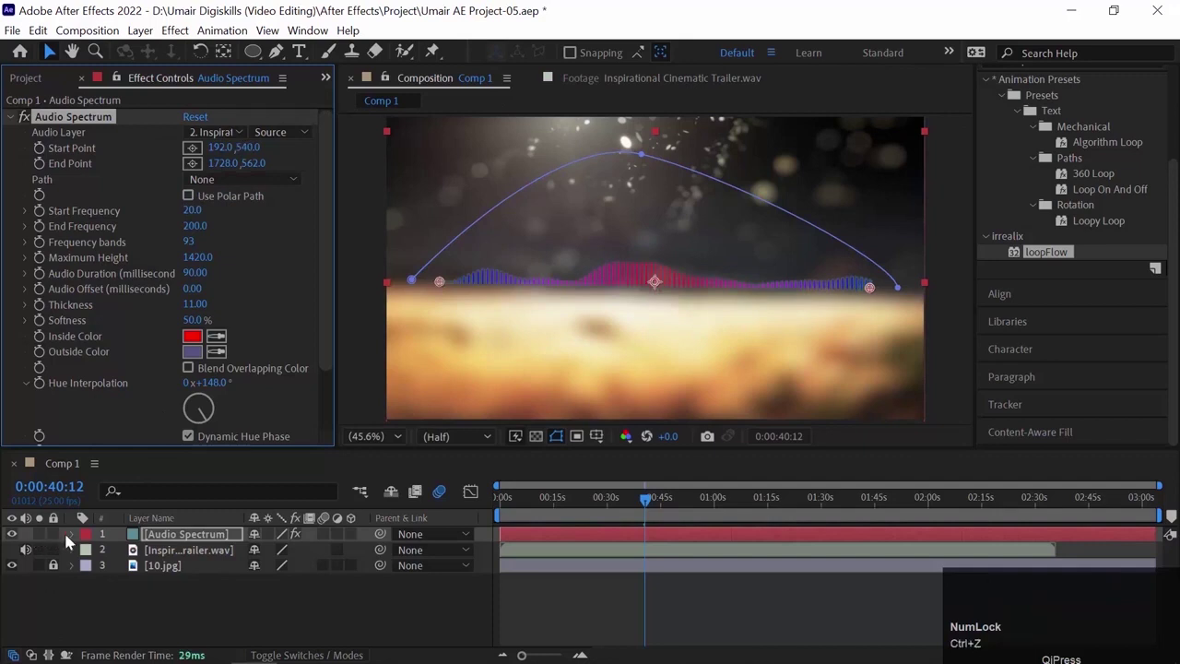
- Reveal the spectrum layer's Masks and select the arc Mask 1 for deletion
click(79, 540)
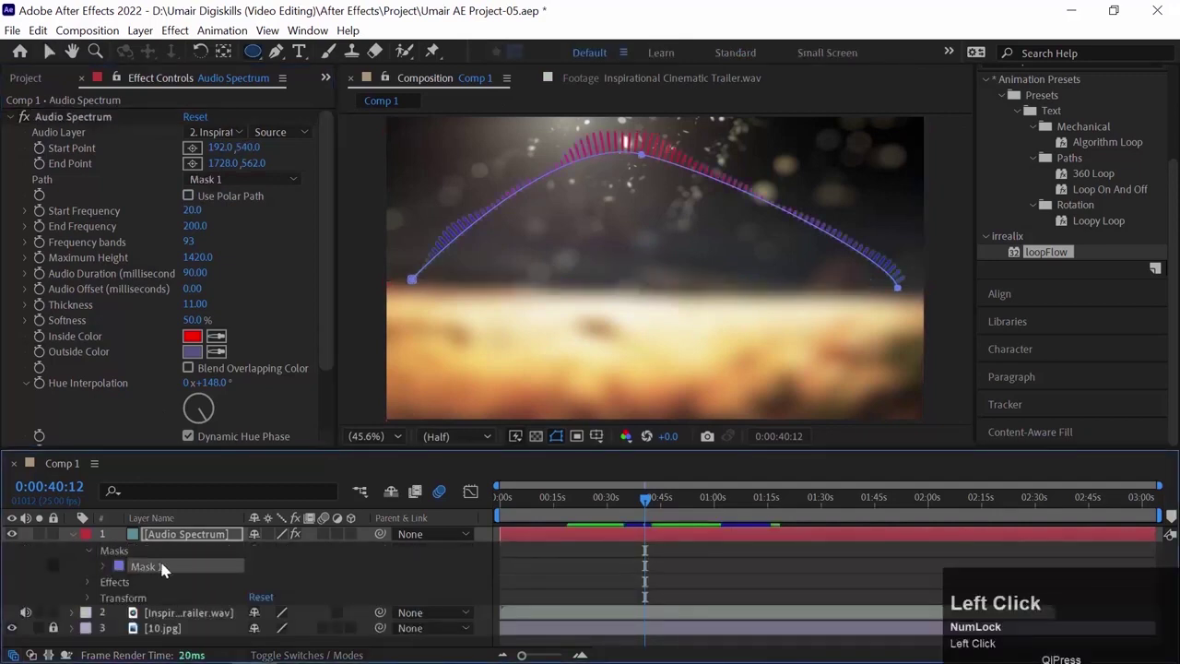
click(171, 565)
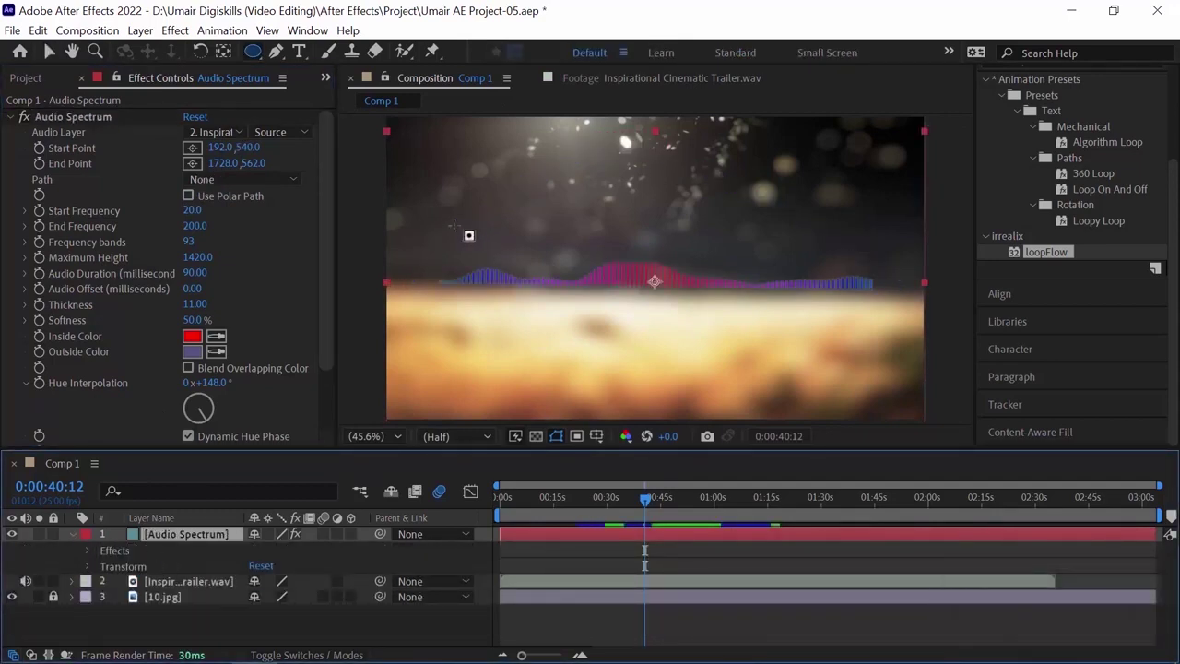
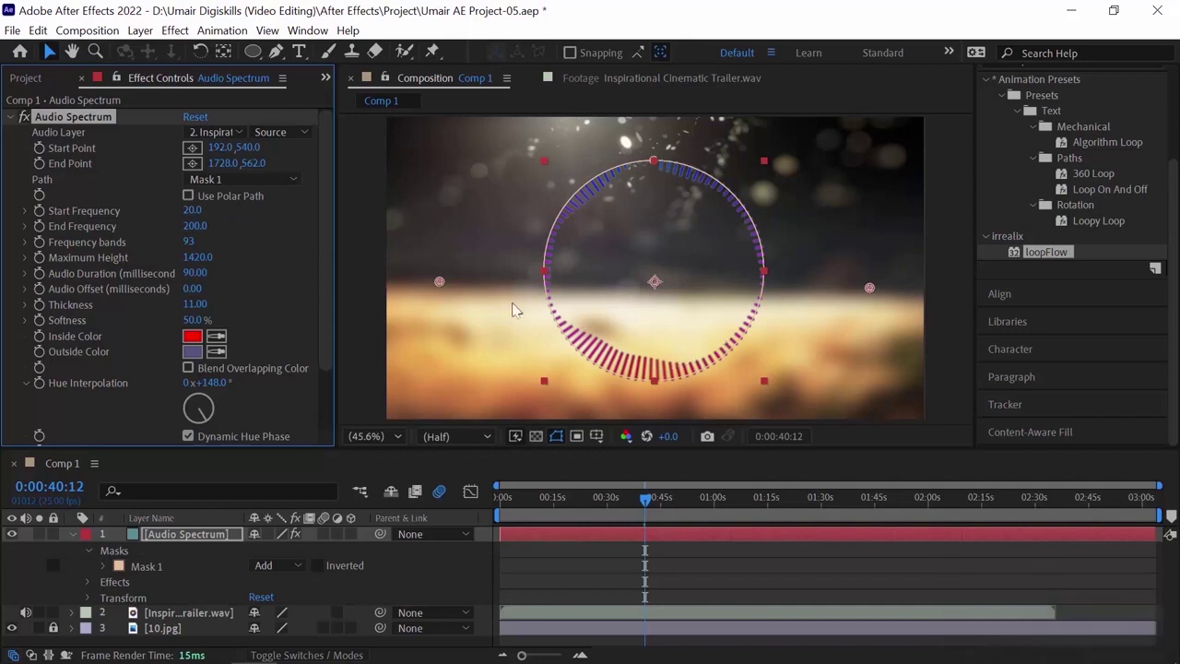
- Set Side Options to Side B so the bars sit outside the circle, previewing the result
key(space)
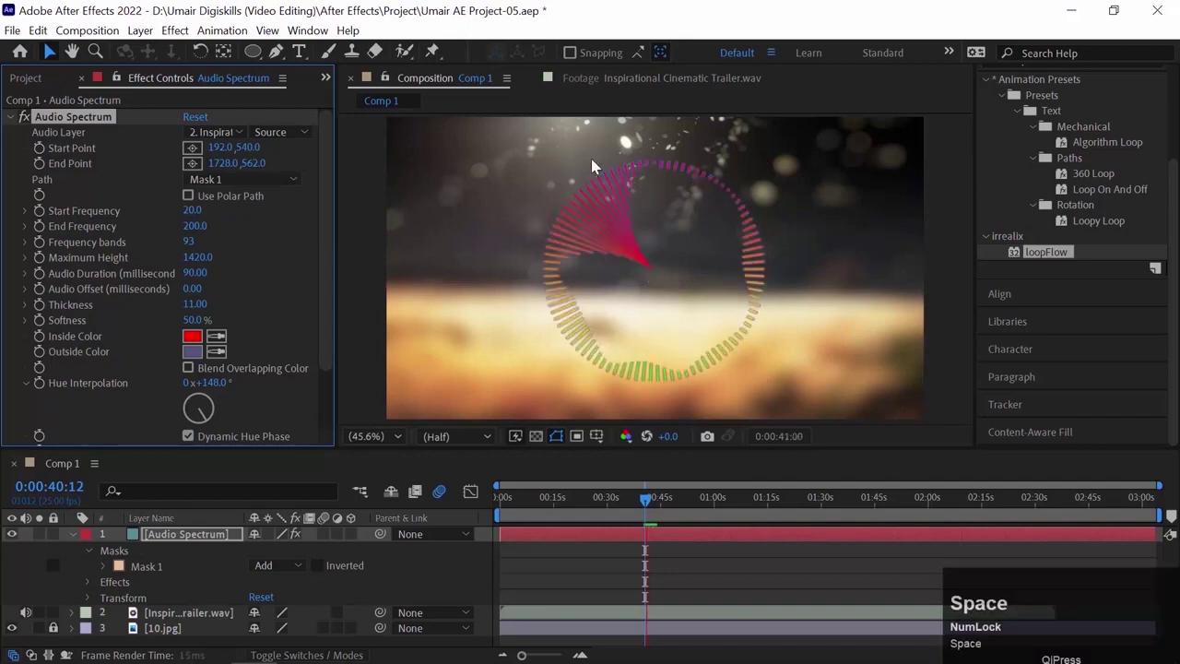
key(space)
drag(596, 585, 553, 387)
key(space)
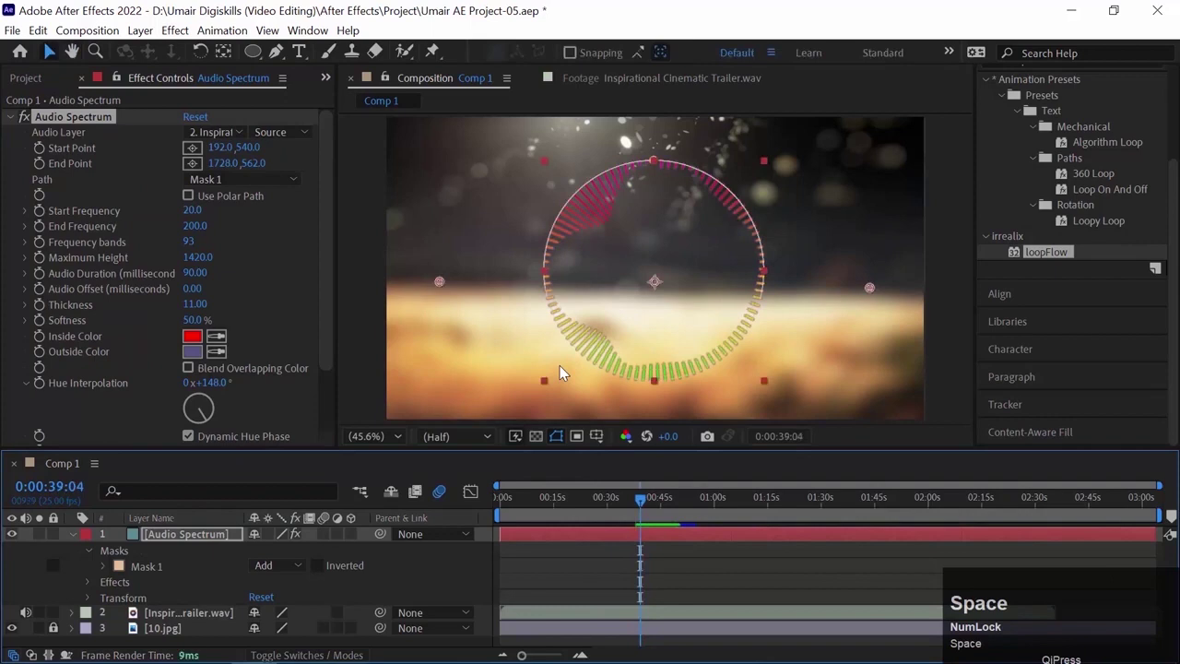
click(333, 326)
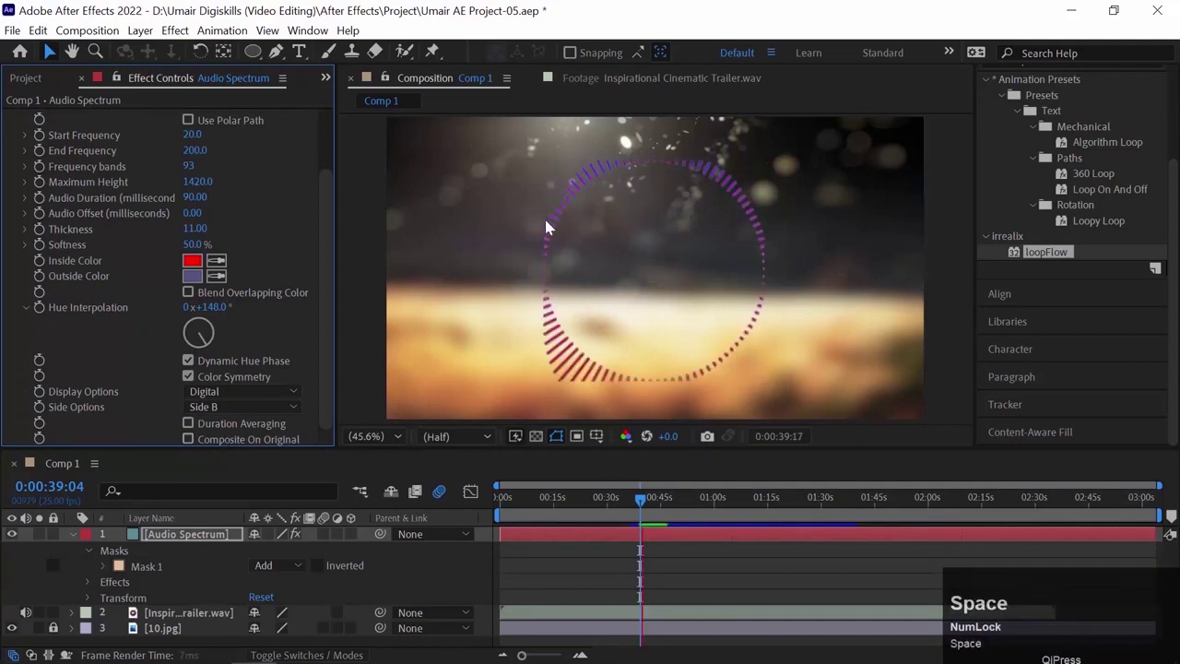
- Tick Inverted on Mask 1 and preview the inverted circular spectrum
key(space)
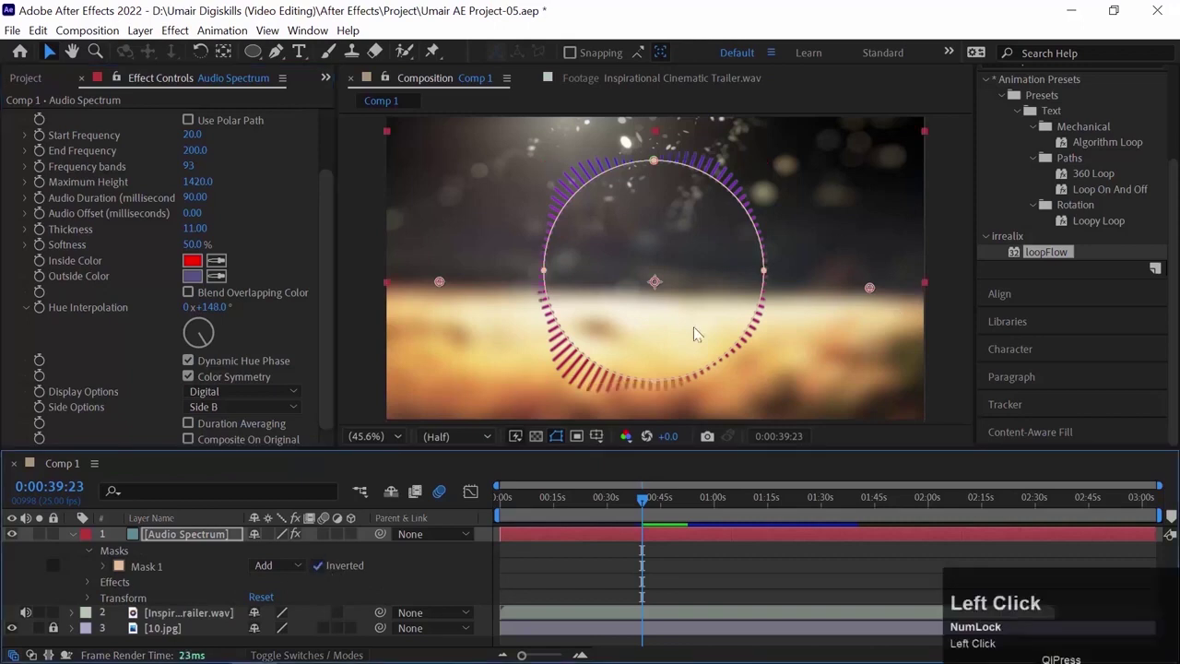
click(600, 243)
key(space)
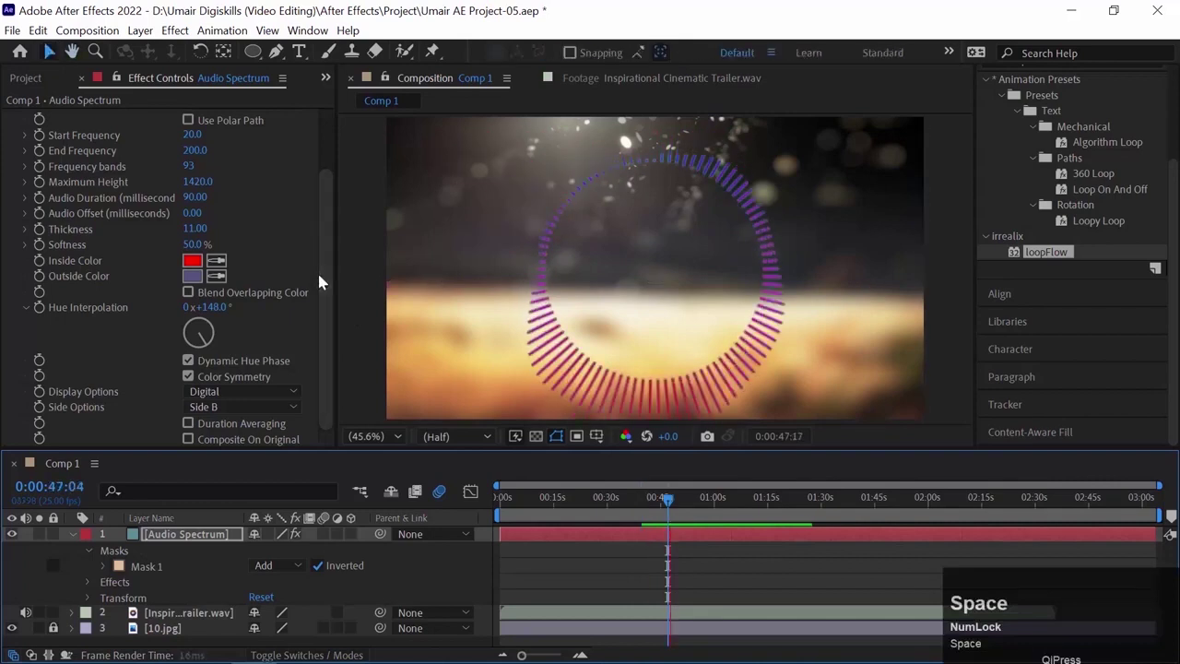
- Scrub End Frequency and Maximum Height to 1400 and 2210, then preview the taller bars
key(space)
key(space)
drag(330, 278, 250, 250)
key(space)
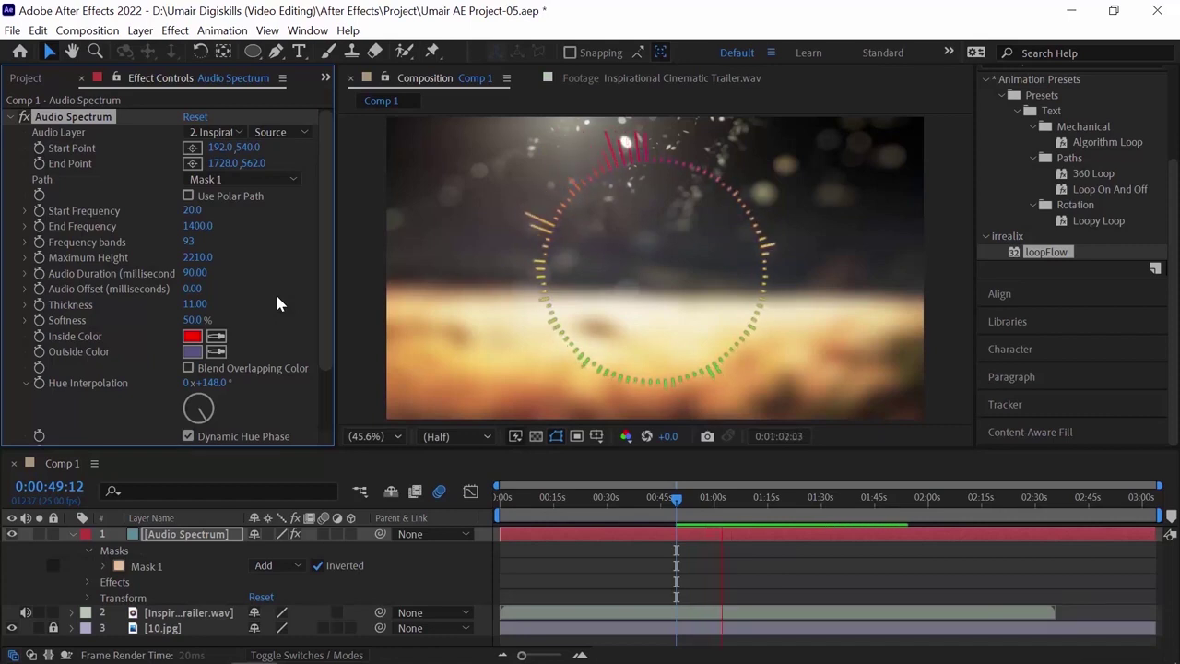
key(space)
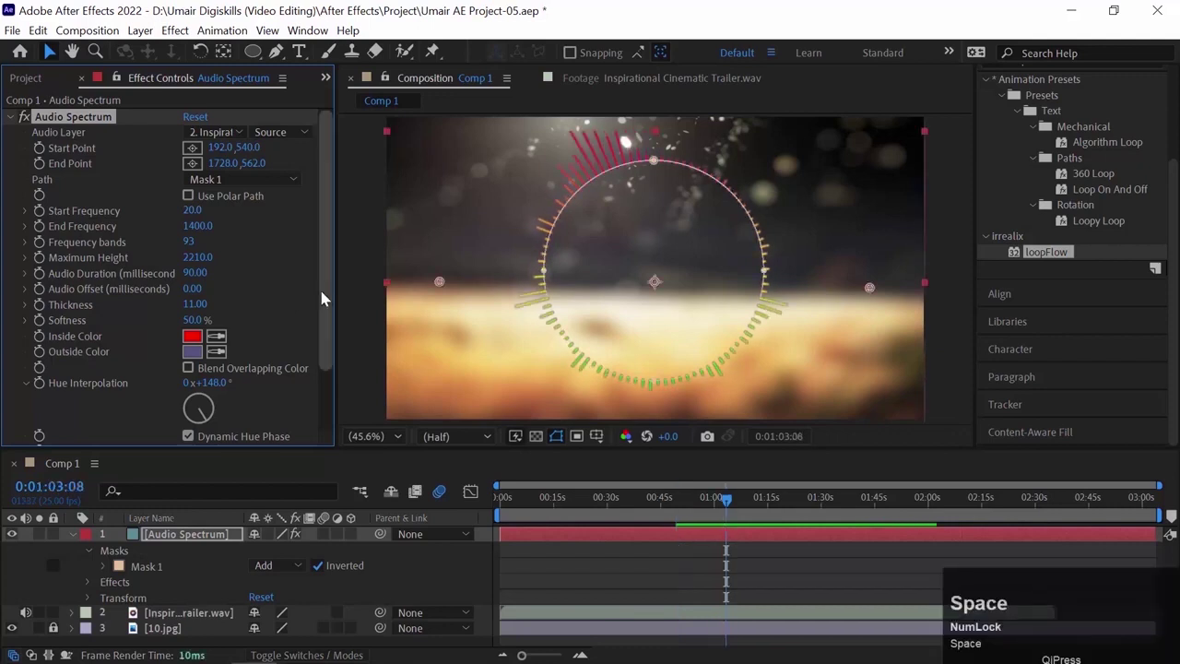